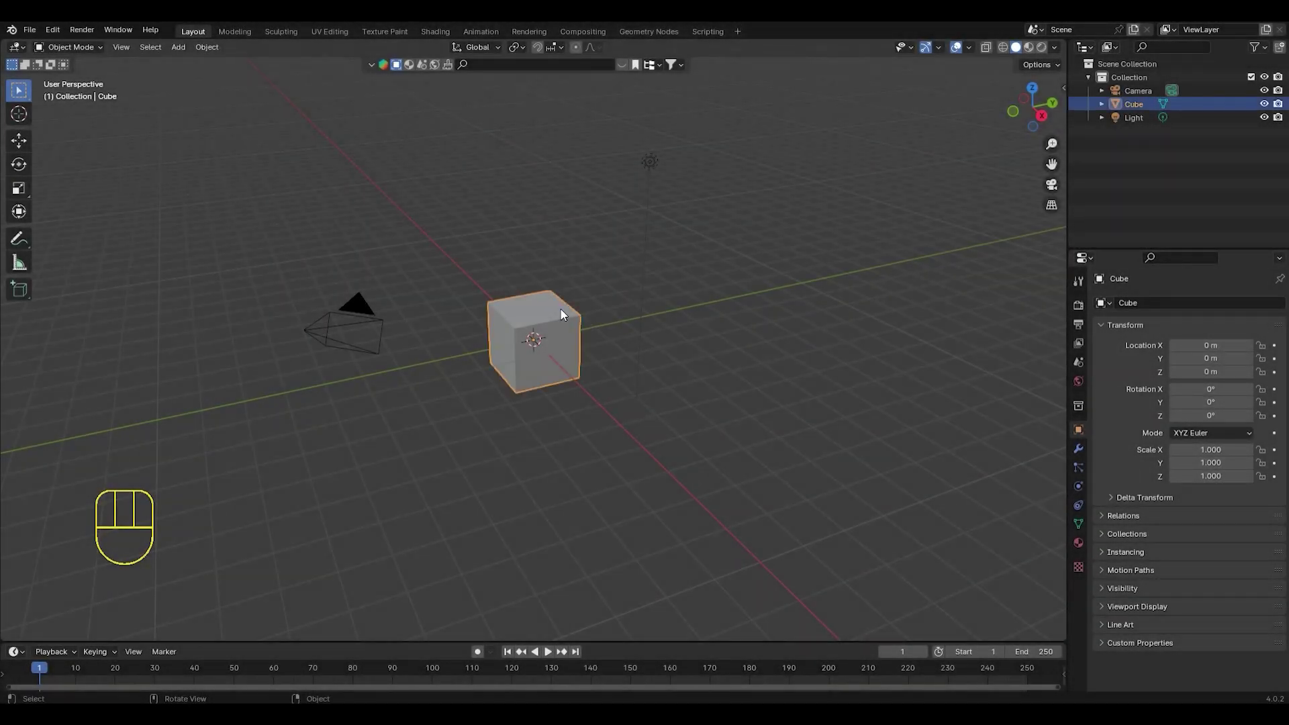
- Delete the default cube and head into Preferences to enable Import Images as Planes
key("Delete")
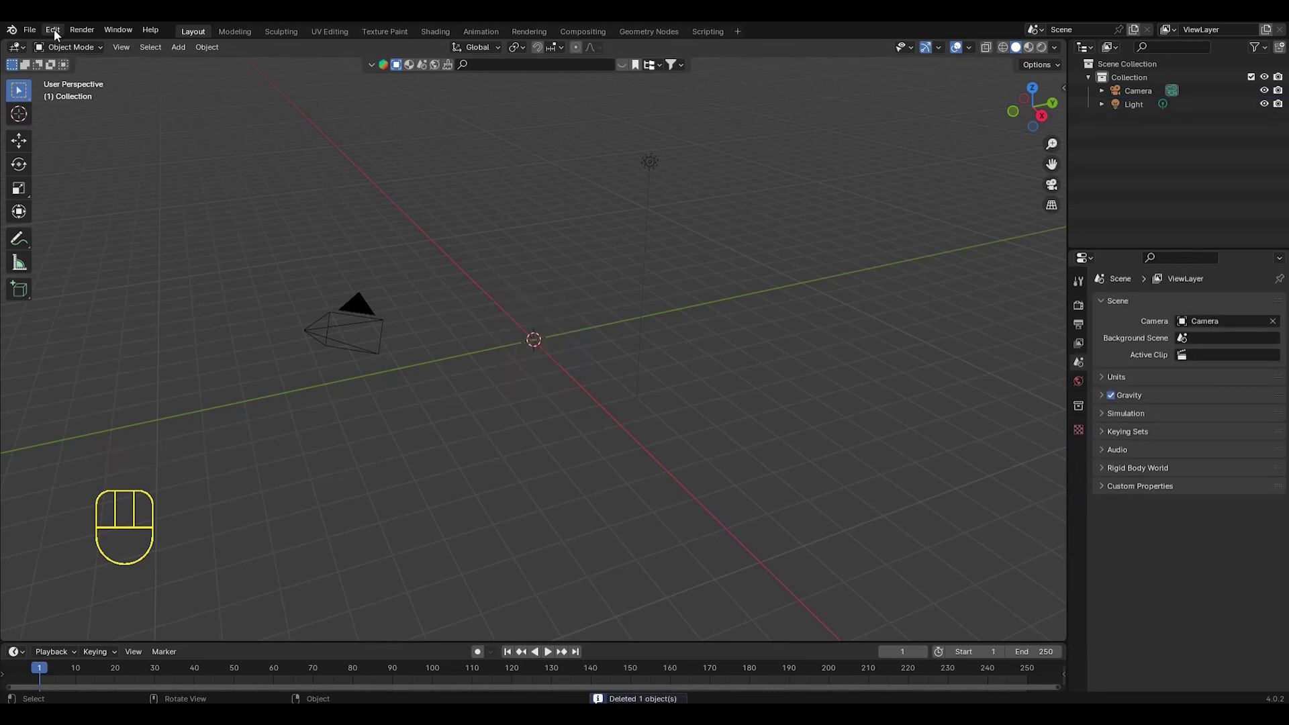
left_click_drag(59, 37, 98, 213)
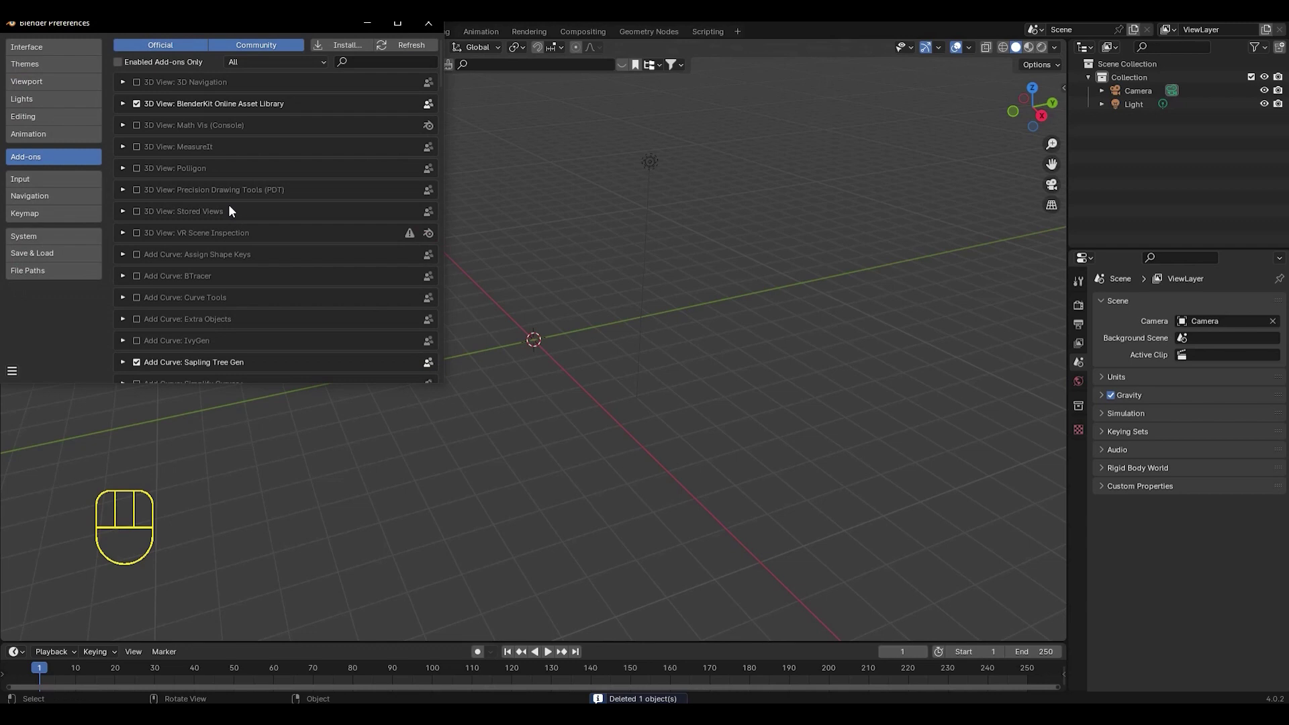
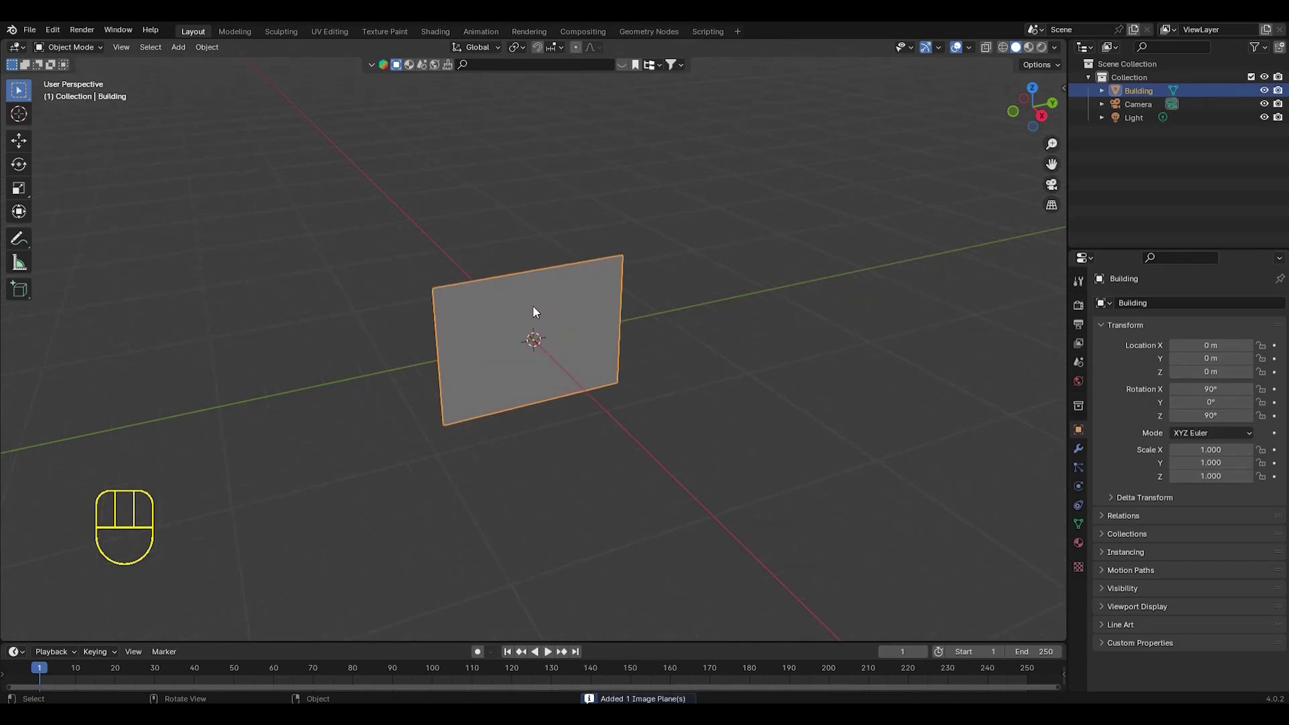
- Show the Building photo in Material Preview and set its material Blend Mode to Opaque
middle_click(536, 313)
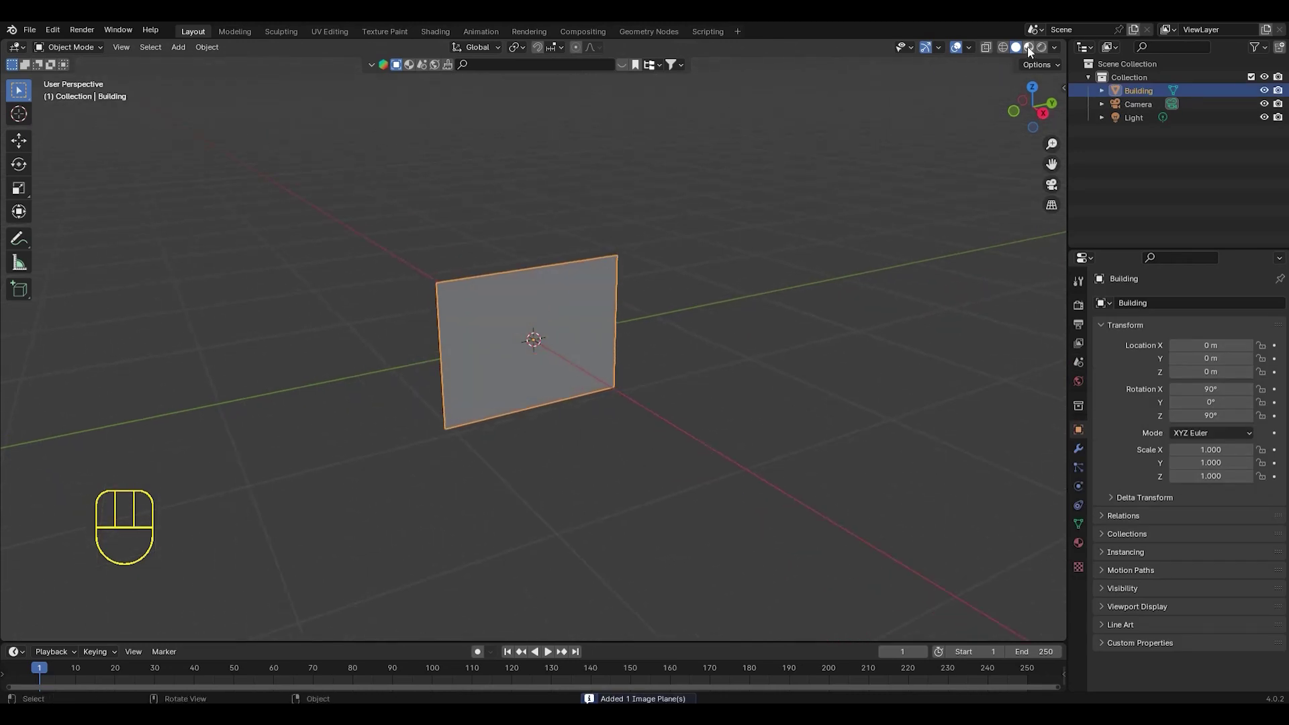
left_click_drag(883, 145, 696, 236)
middle_click(696, 236)
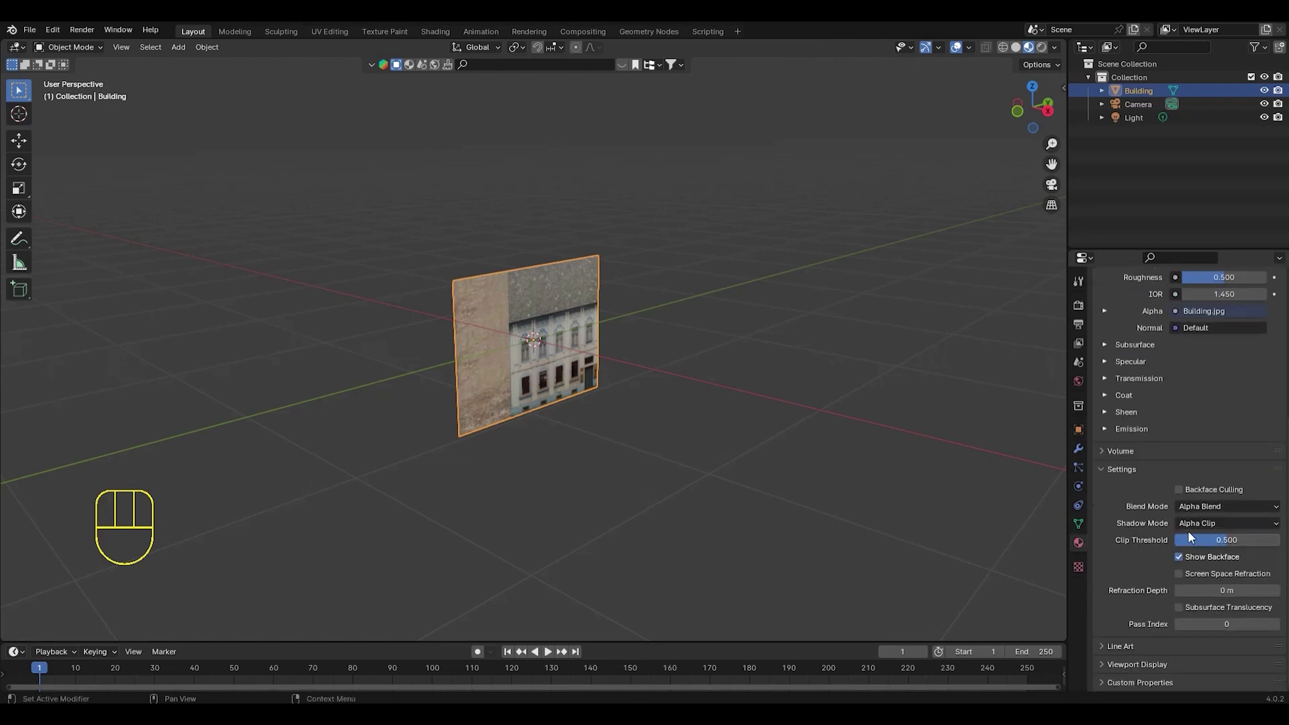
left_click_drag(1209, 511, 1129, 501)
middle_click(615, 322)
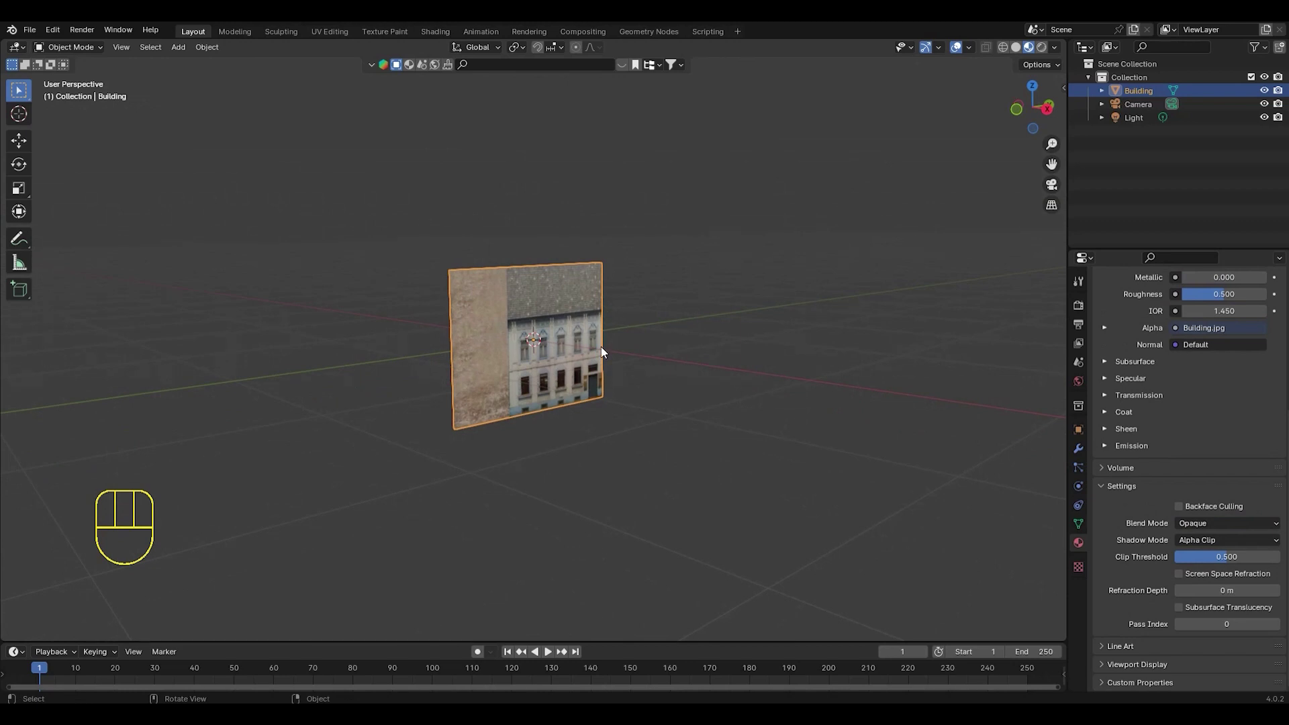
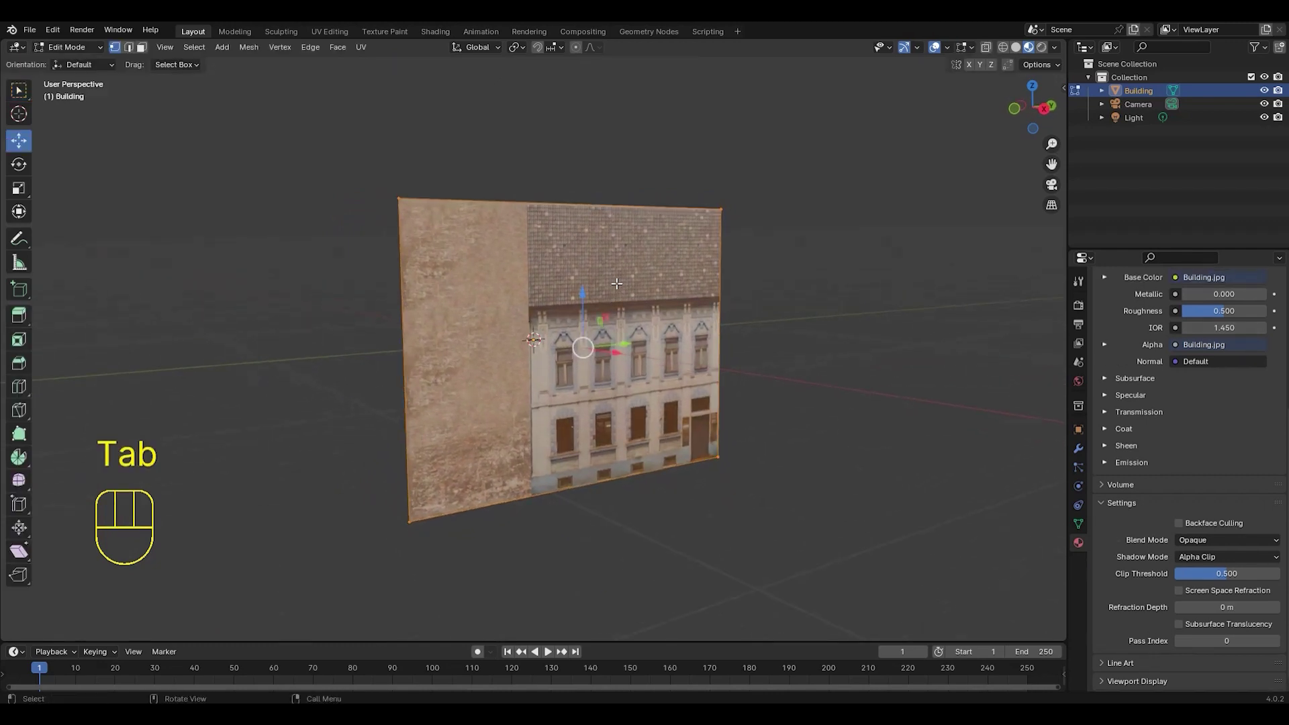
- Loop-cut the plane and delete the unneeded side section, keeping the facade
key("ctrl+r")
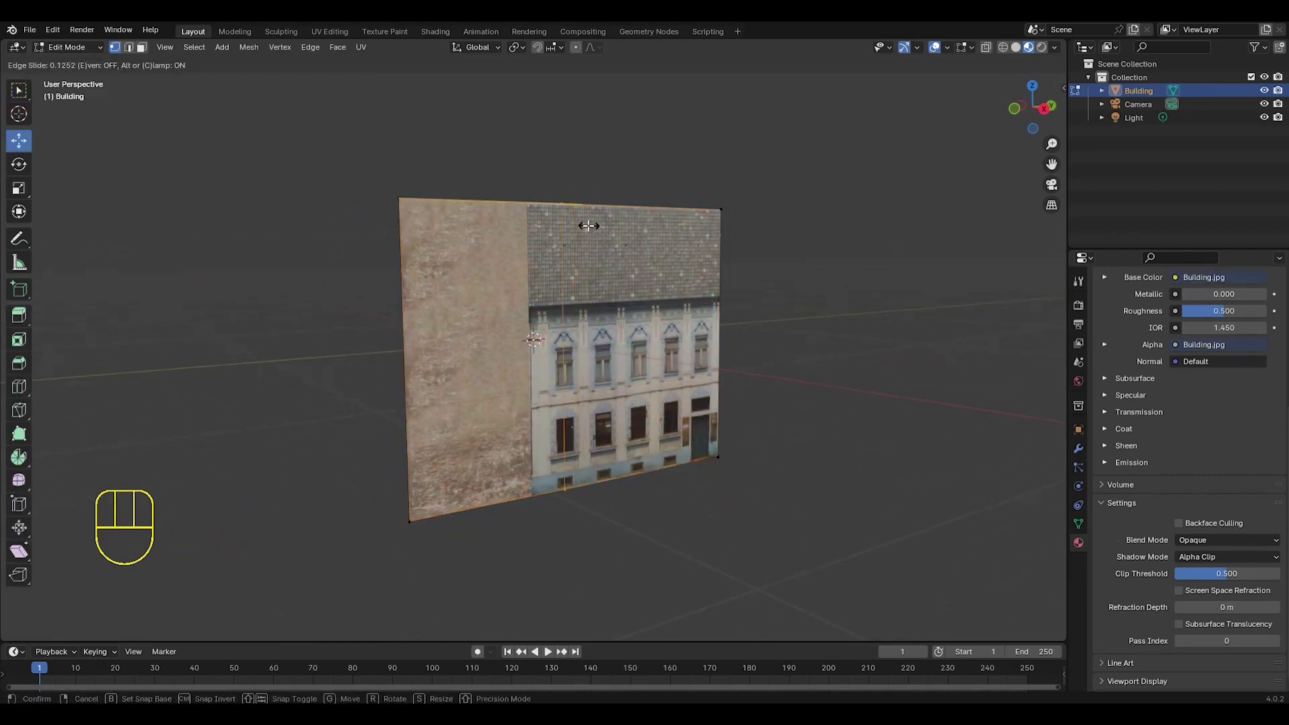
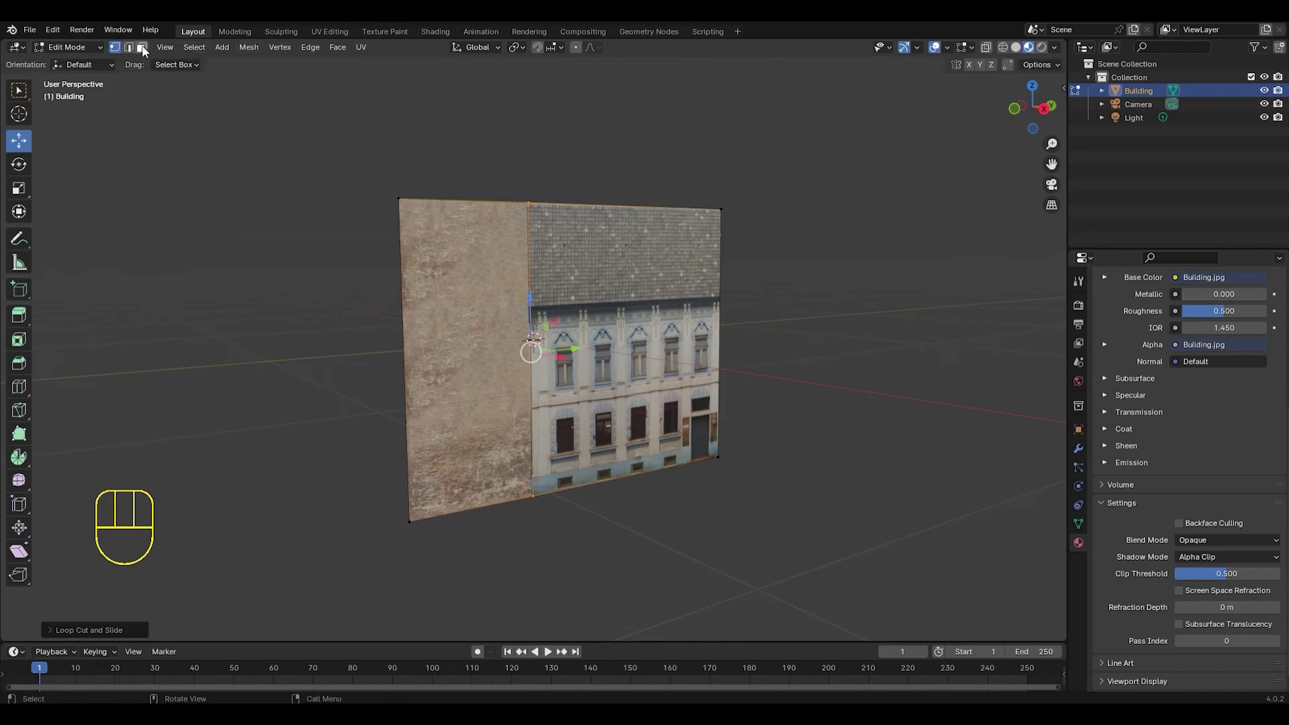
left_click(146, 52)
key("Delete")
middle_click(603, 350)
left_click_drag(573, 314, 606, 316)
left_click_drag(637, 305, 570, 329)
middle_click(578, 327)
middle_click(591, 318)
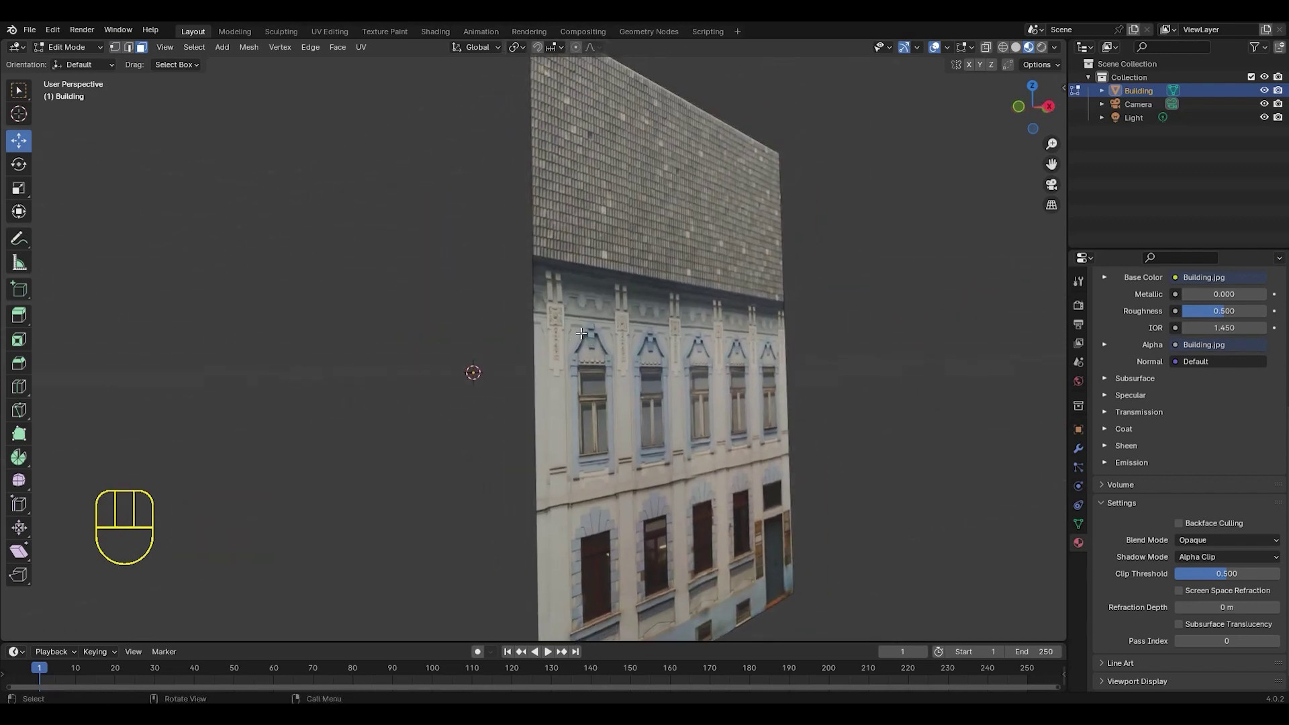
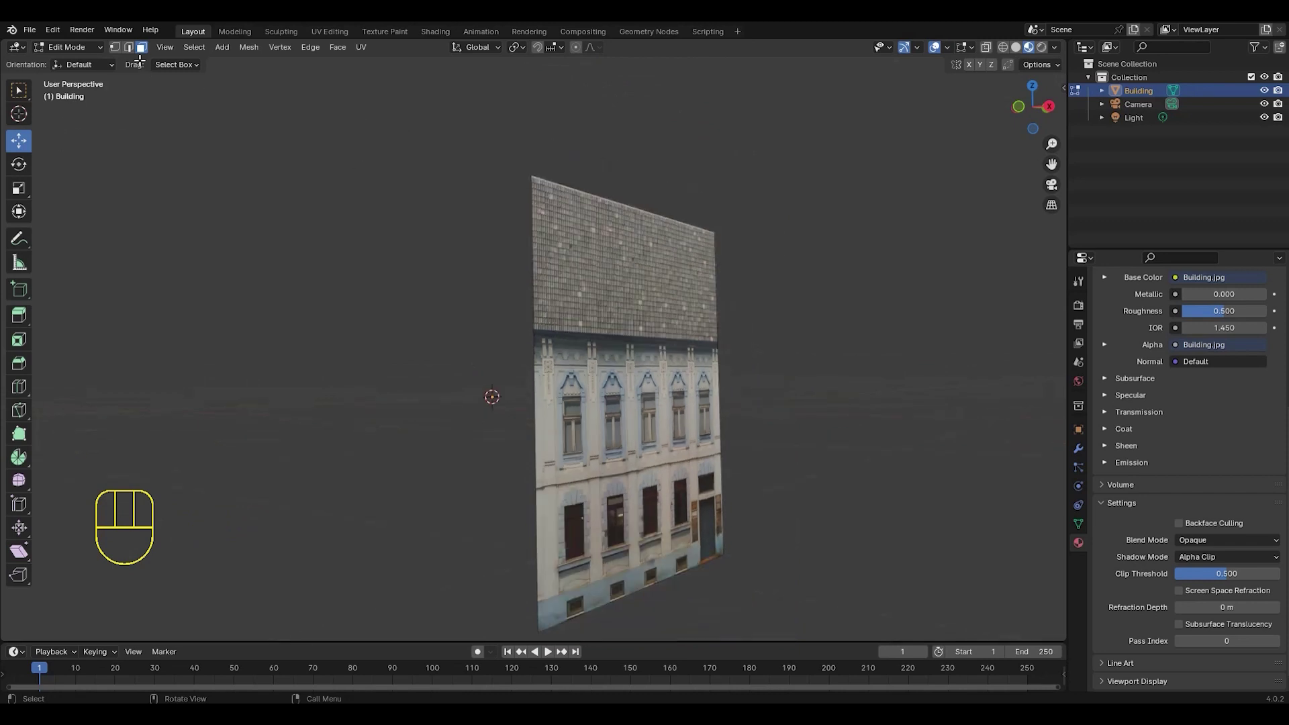
- Add a horizontal loop cut and slide it onto the eaves line between roof and wall
left_click_drag(138, 55, 595, 381)
key("ctrl+r")
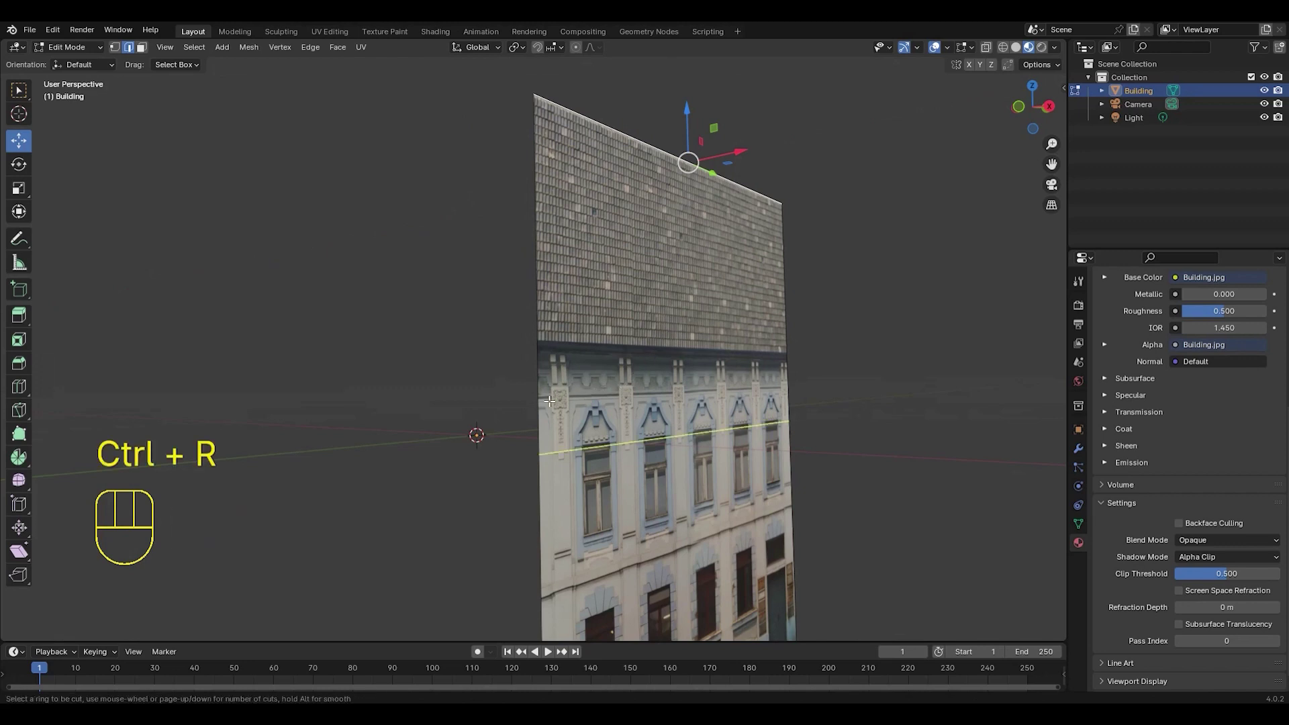
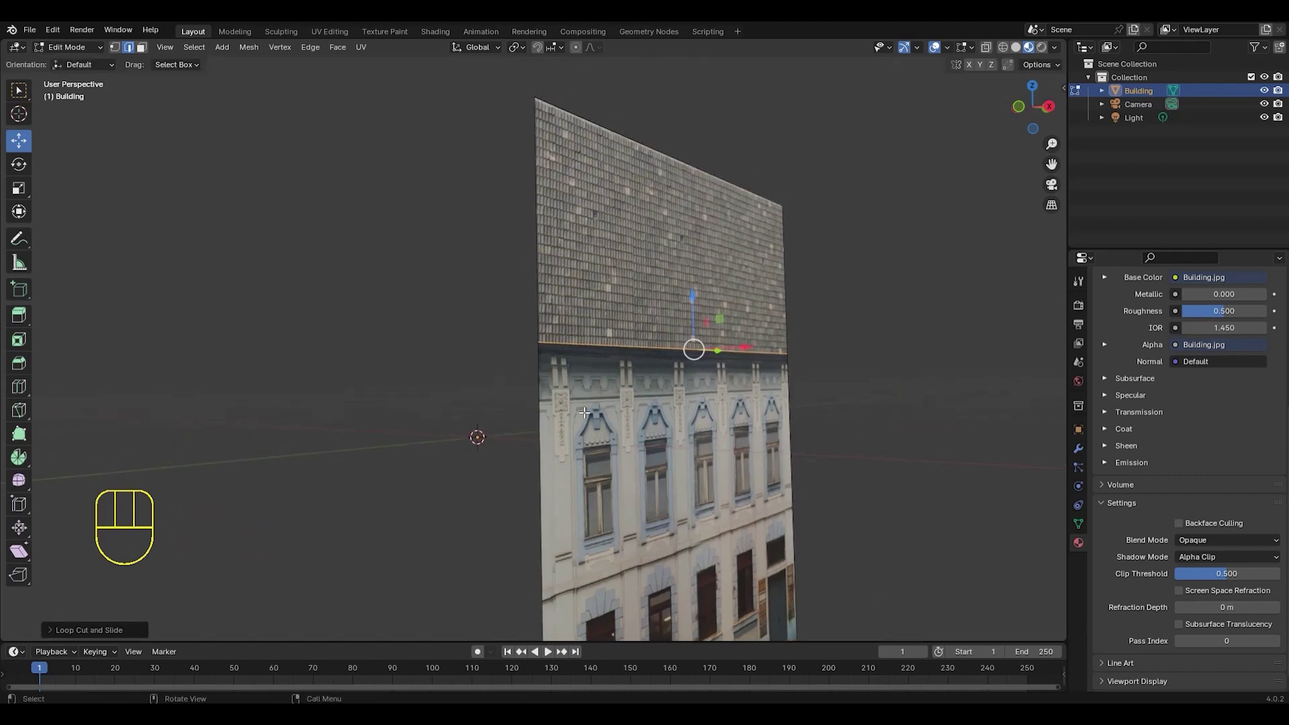
key("ctrl+r")
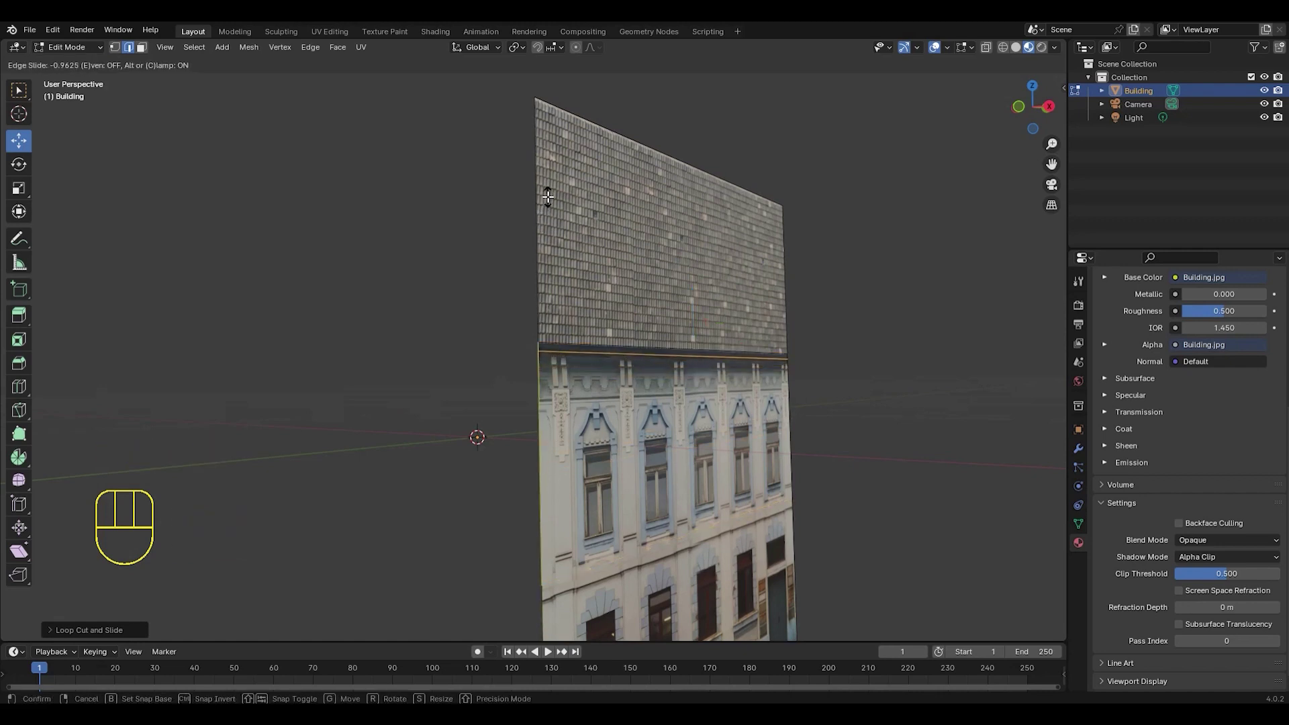
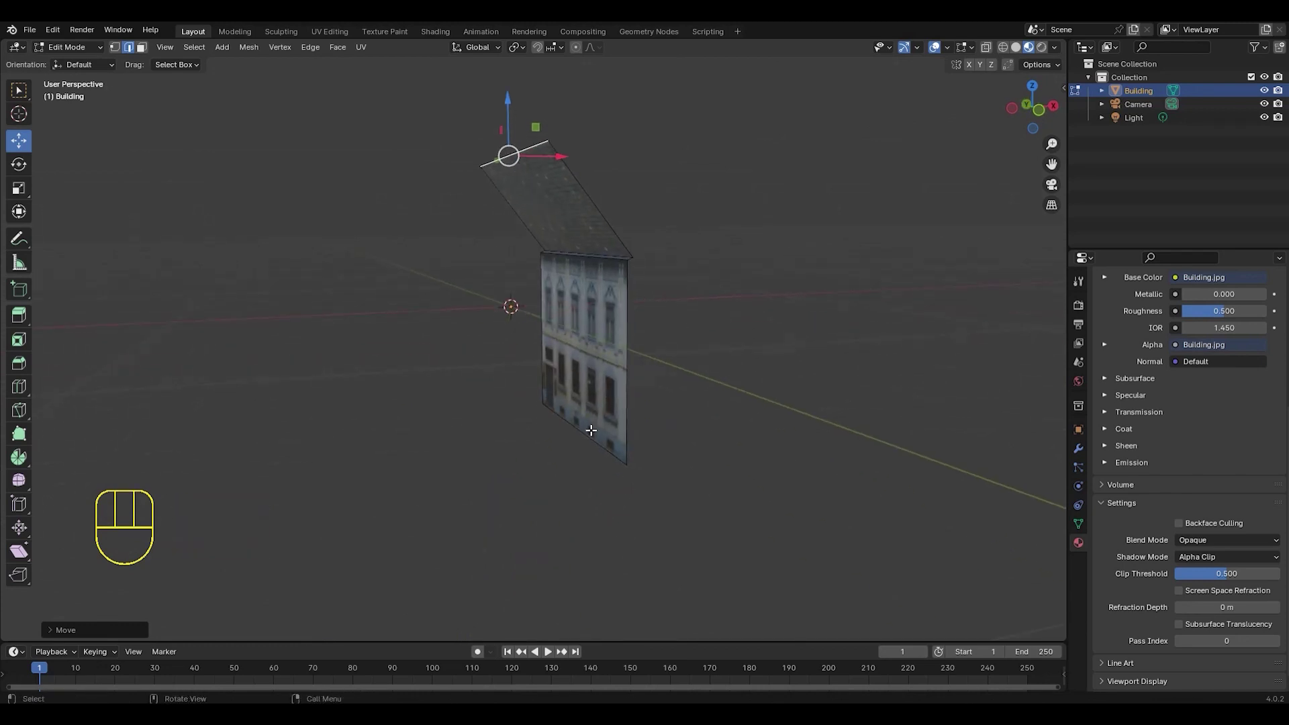
- Extrude the roof edge downward into a new gable side wall face
middle_click(582, 435)
middle_click(585, 403)
middle_click(588, 404)
middle_click(725, 396)
key("e")
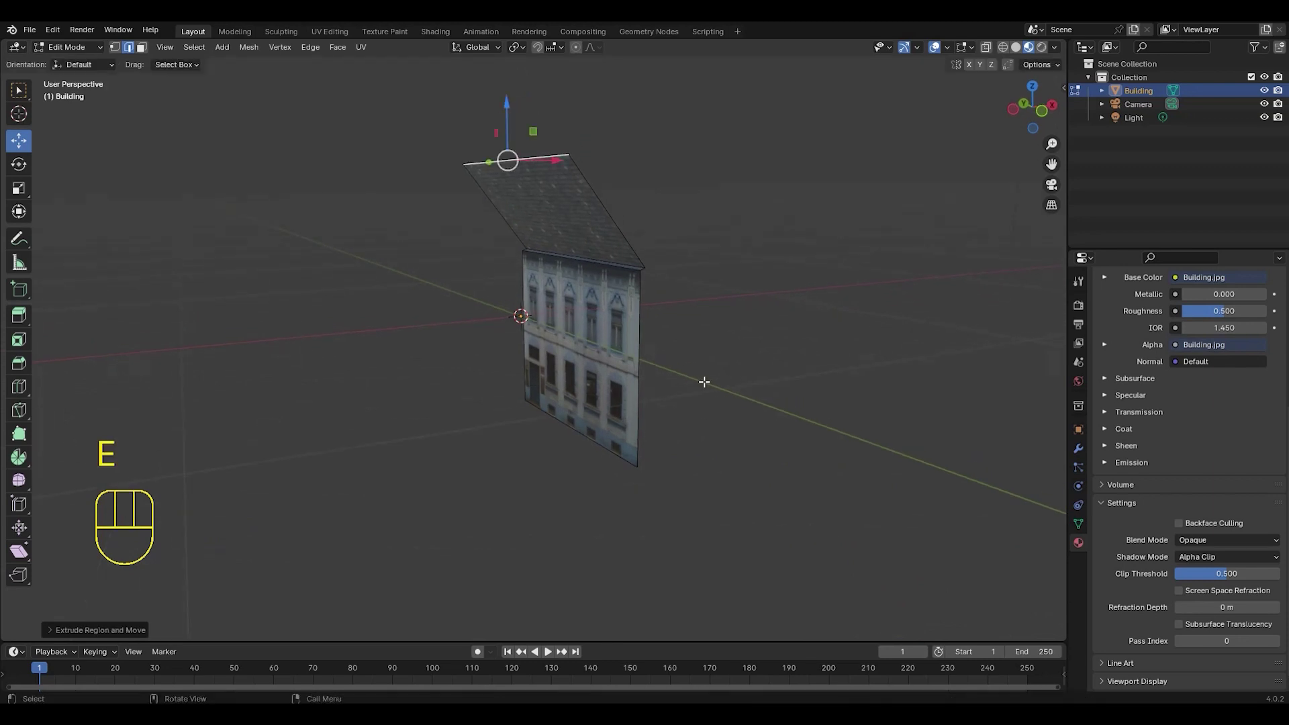
left_click(508, 104)
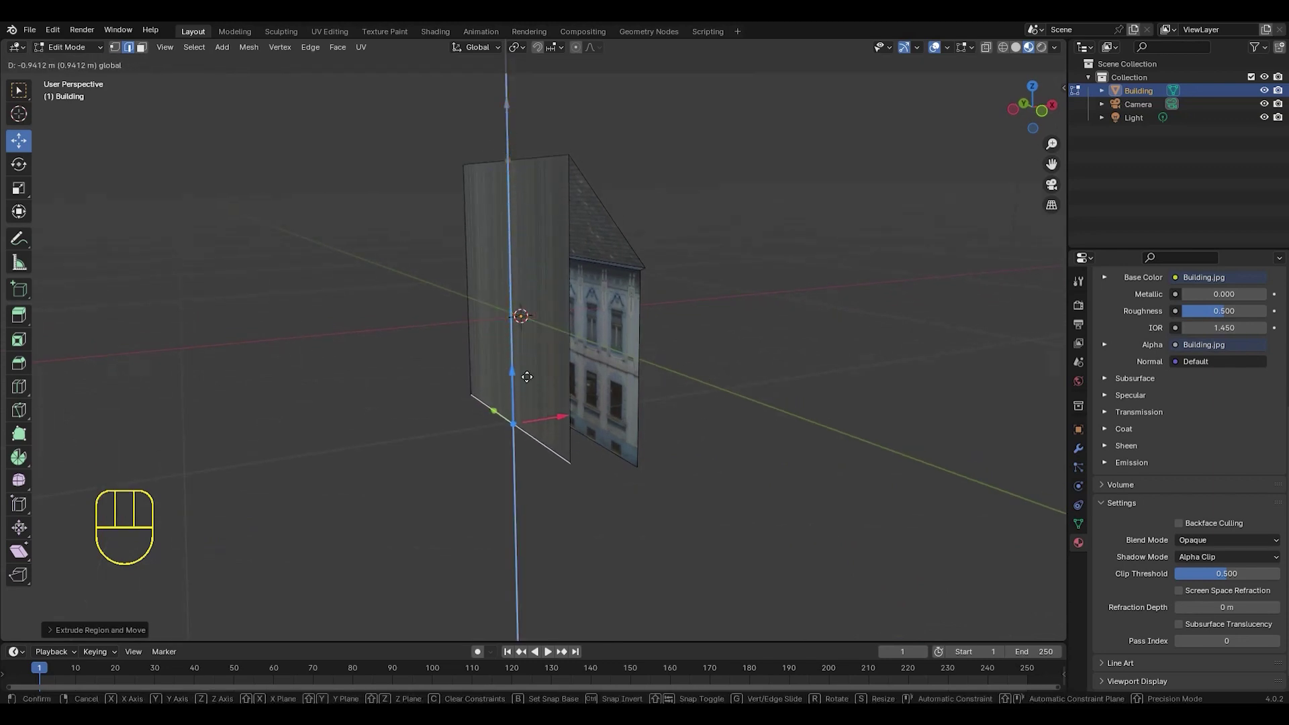
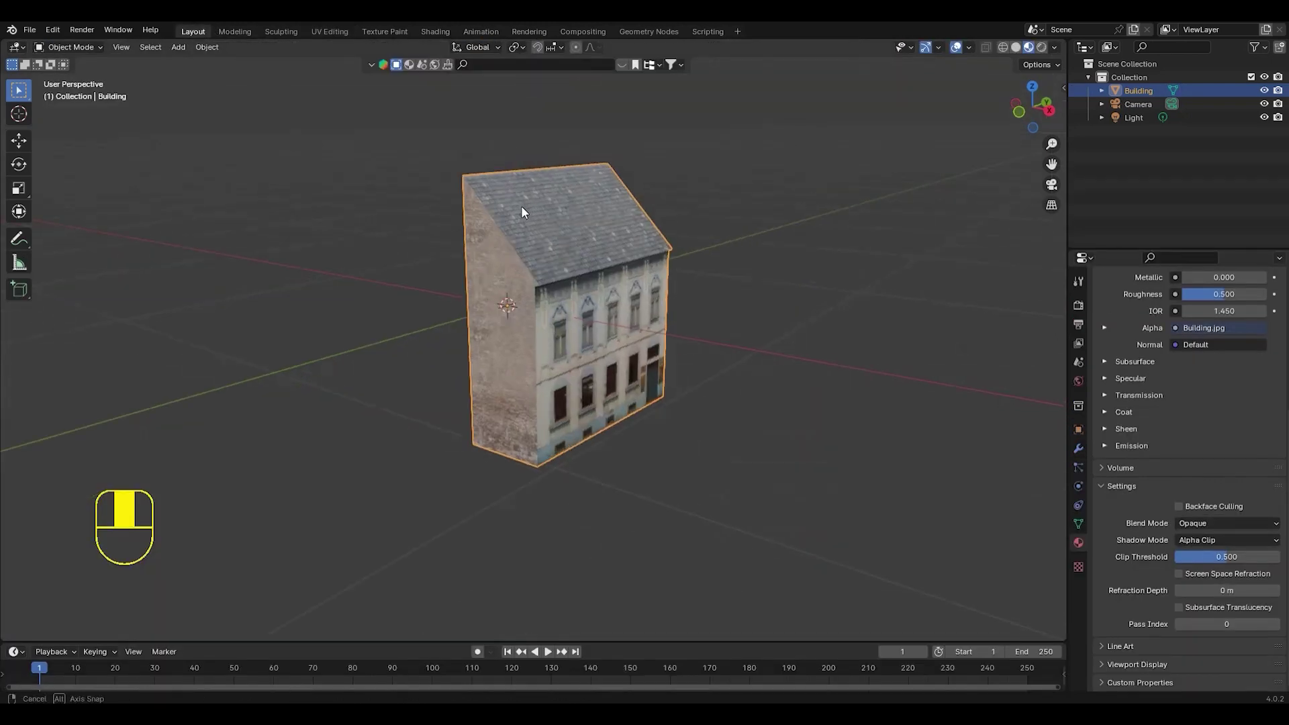
- Face the facade, enter Edit Mode and loop-cut a band near the bottom for the plinth
middle_click(532, 209)
left_click_drag(534, 202, 541, 183)
middle_click(622, 213)
left_click_drag(670, 250, 643, 245)
middle_click(657, 256)
left_click_drag(692, 276, 665, 272)
middle_click(657, 269)
left_click_drag(652, 255, 675, 248)
middle_click(650, 285)
middle_click(659, 274)
left_click_drag(664, 263, 681, 268)
left_click_drag(679, 267, 683, 247)
middle_click(686, 252)
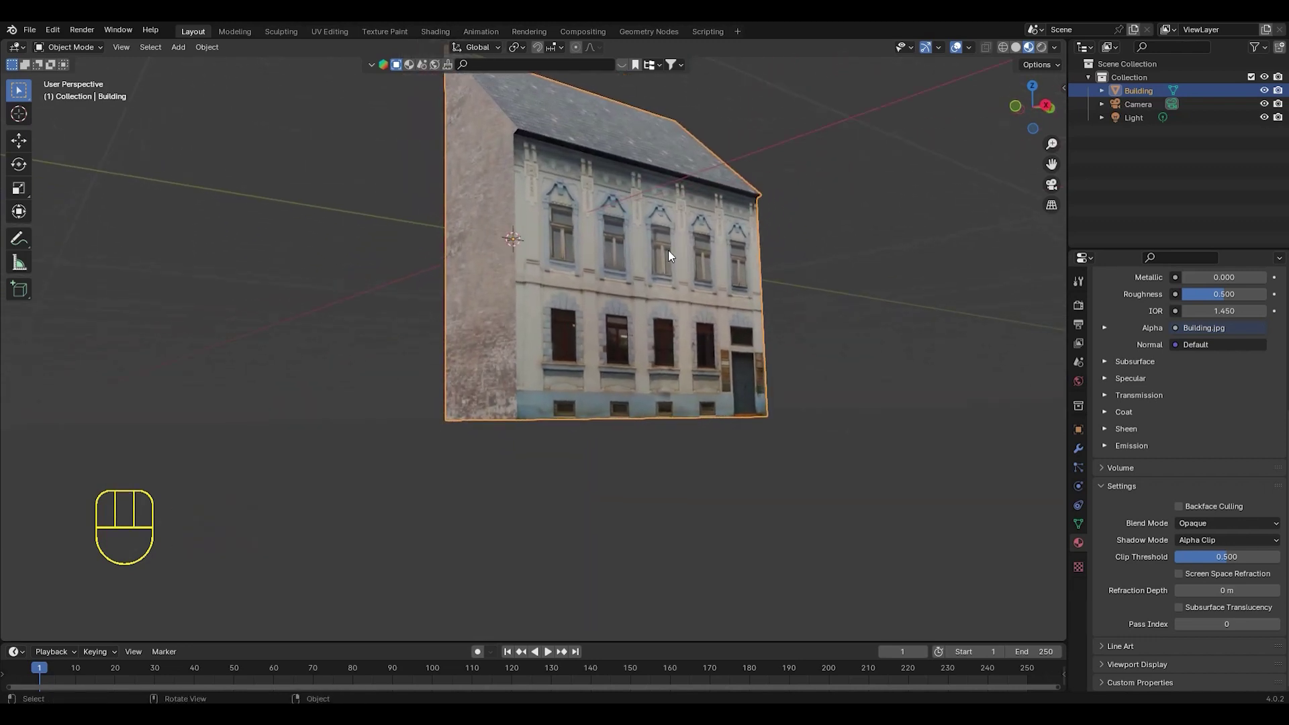
middle_click(678, 270)
middle_click(675, 266)
middle_click(657, 259)
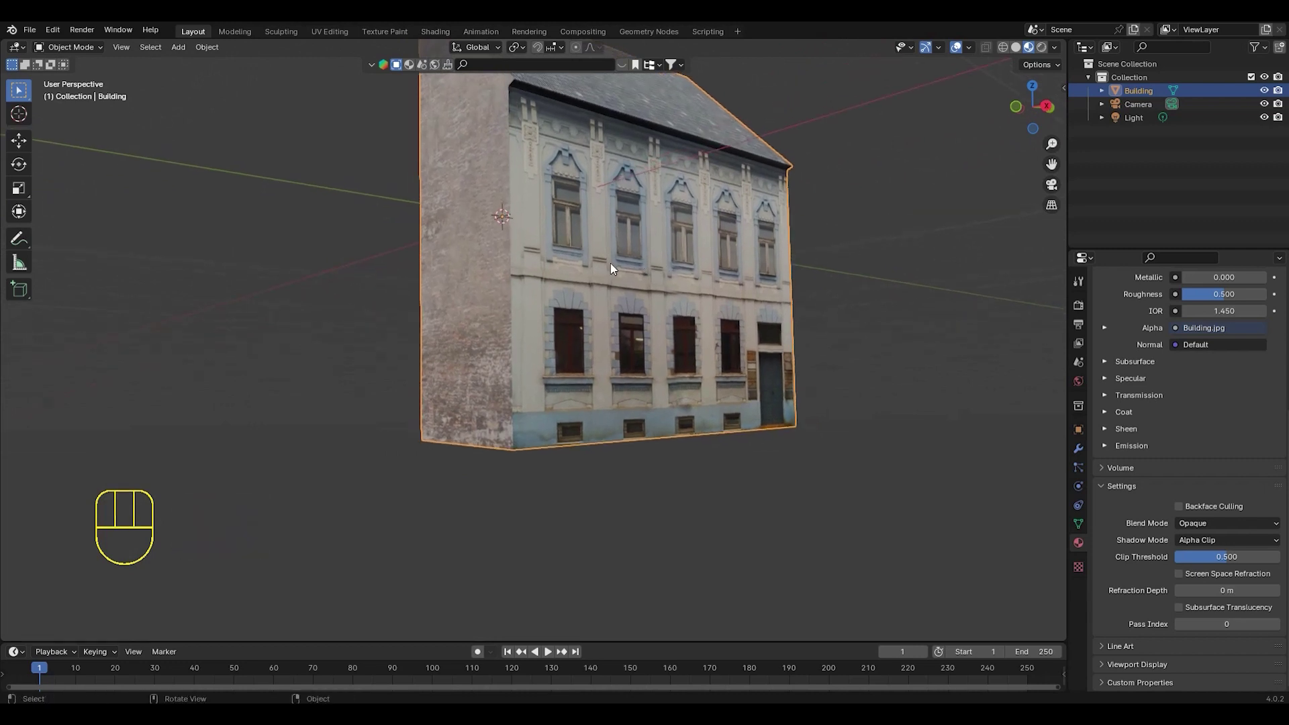
key("Tab")
key("ctrl+r")
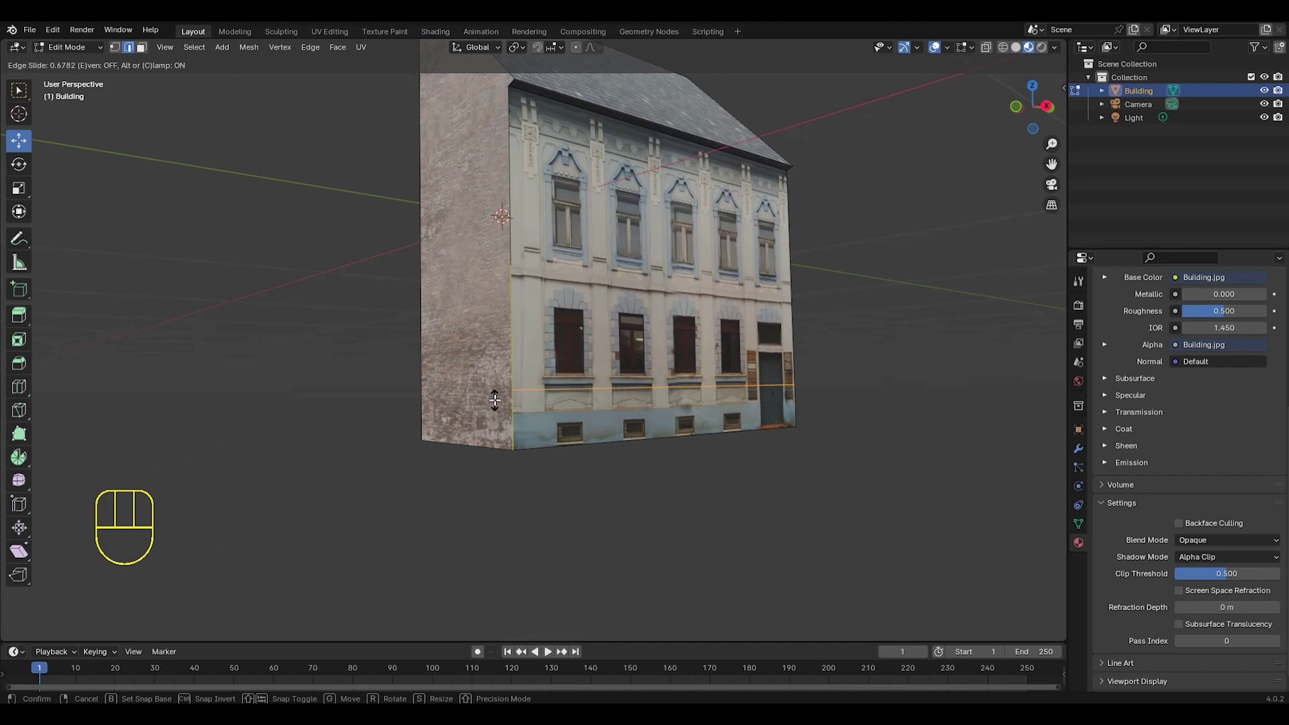
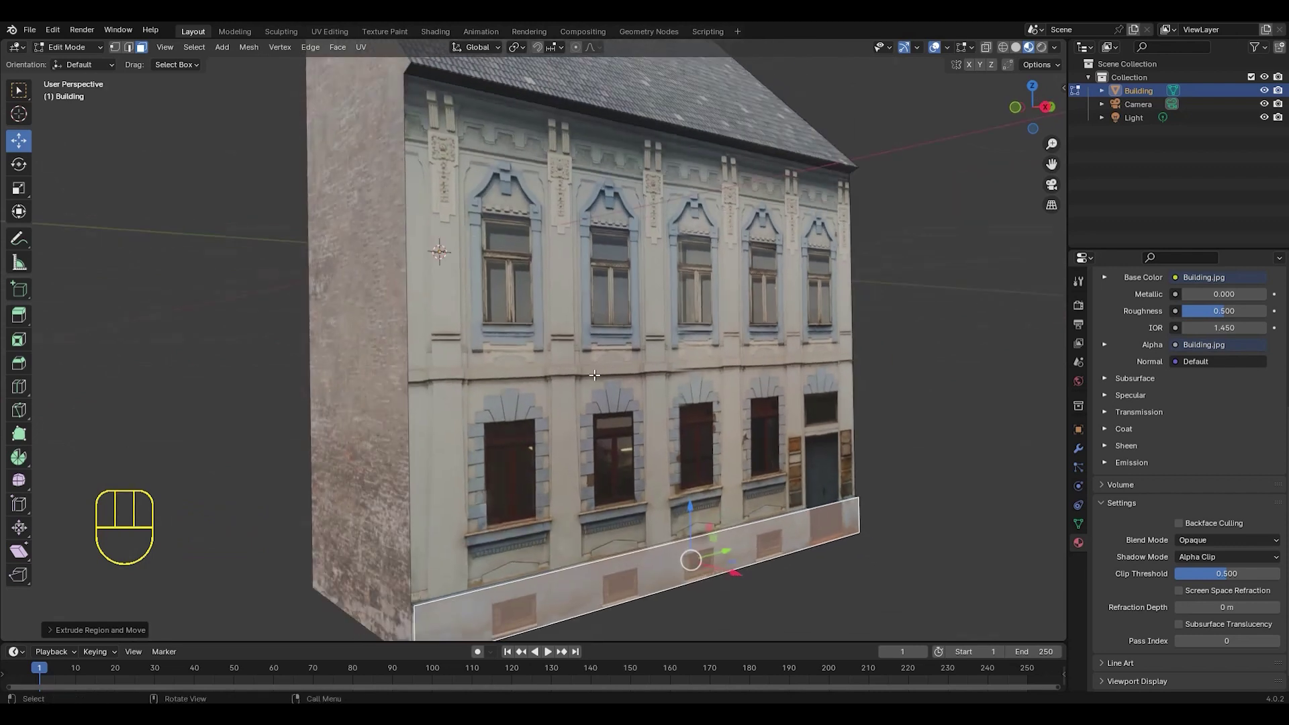
- Loop-cut a horizontal edge loop and slide it onto the ledge between the two storeys
key("ctrl+r")
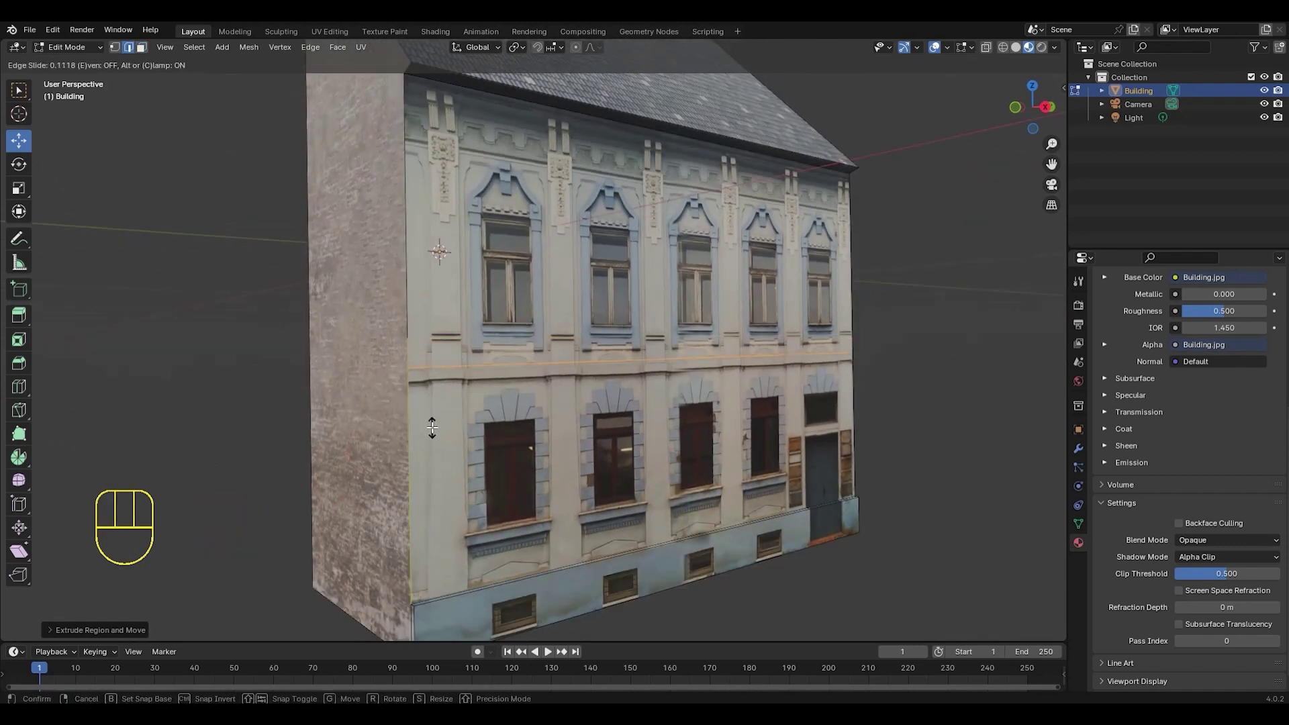
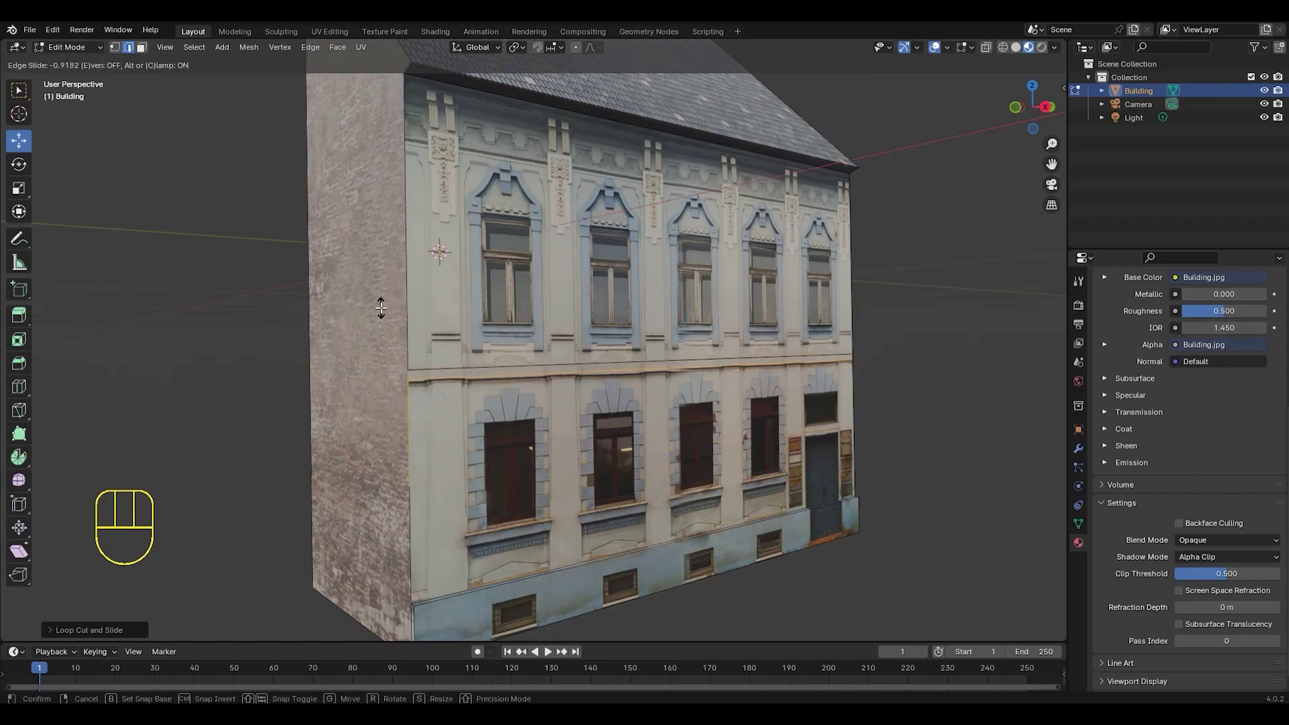
left_click_drag(383, 309, 658, 364)
middle_click(658, 365)
middle_click(704, 383)
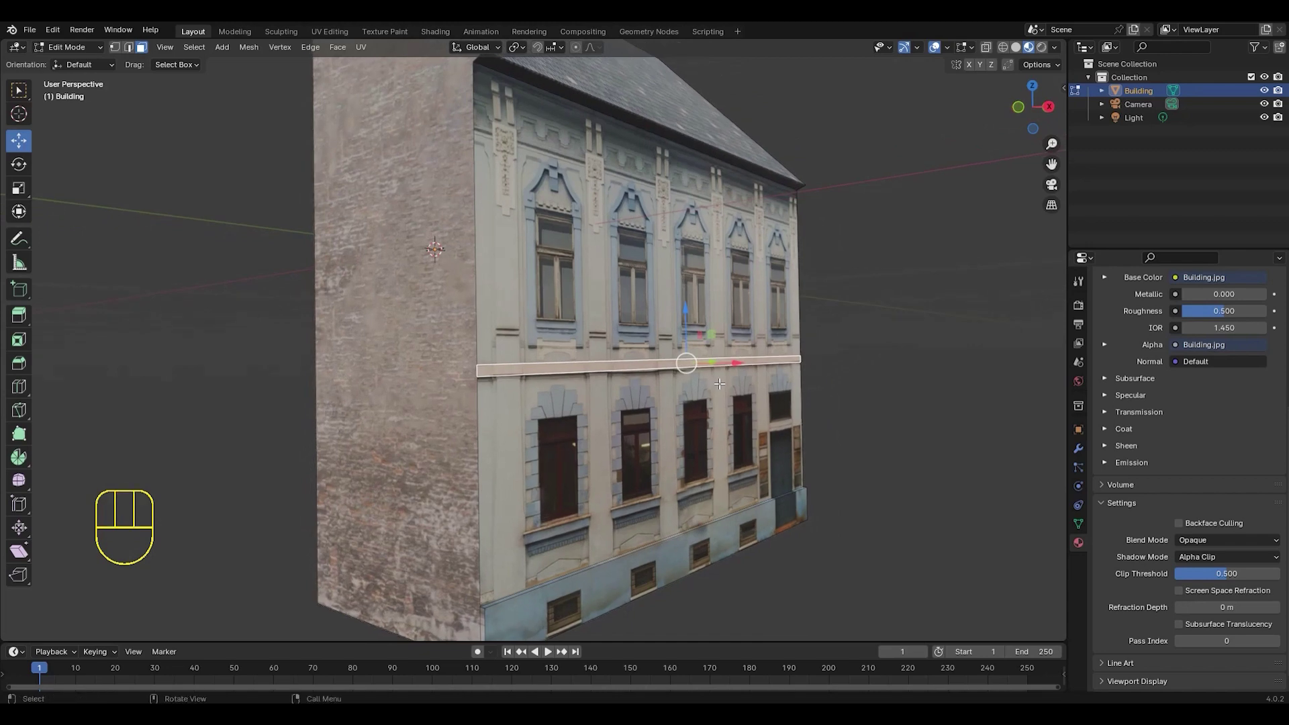
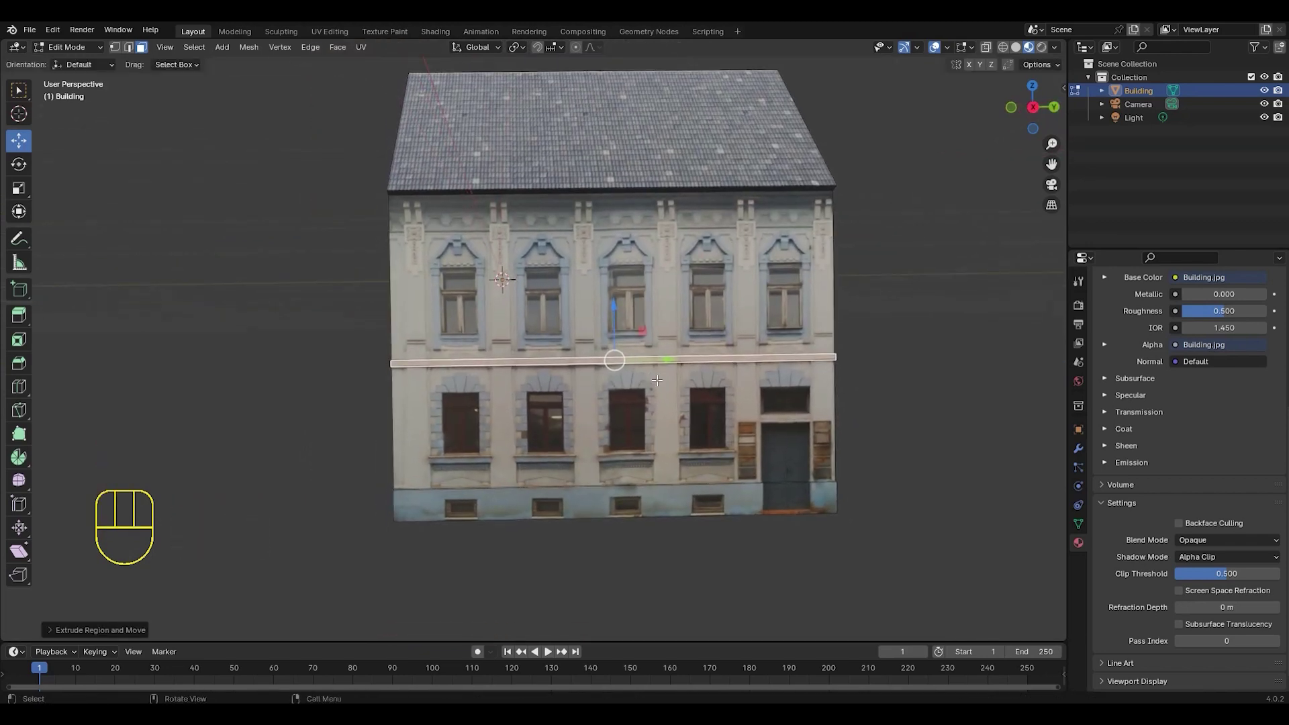
middle_click(664, 386)
middle_click(639, 363)
middle_click(653, 352)
middle_click(647, 366)
middle_click(645, 361)
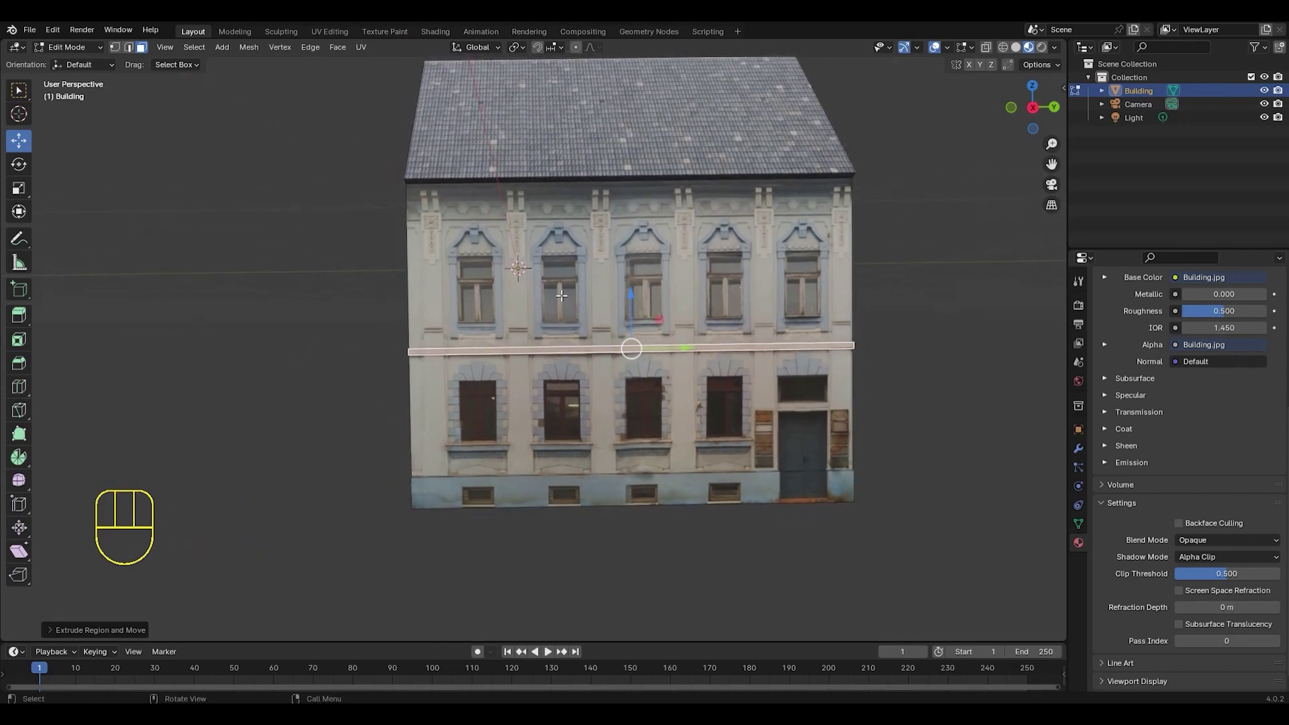
- Add vertical loop cuts between the facade's window columns
key("ctrl+r")
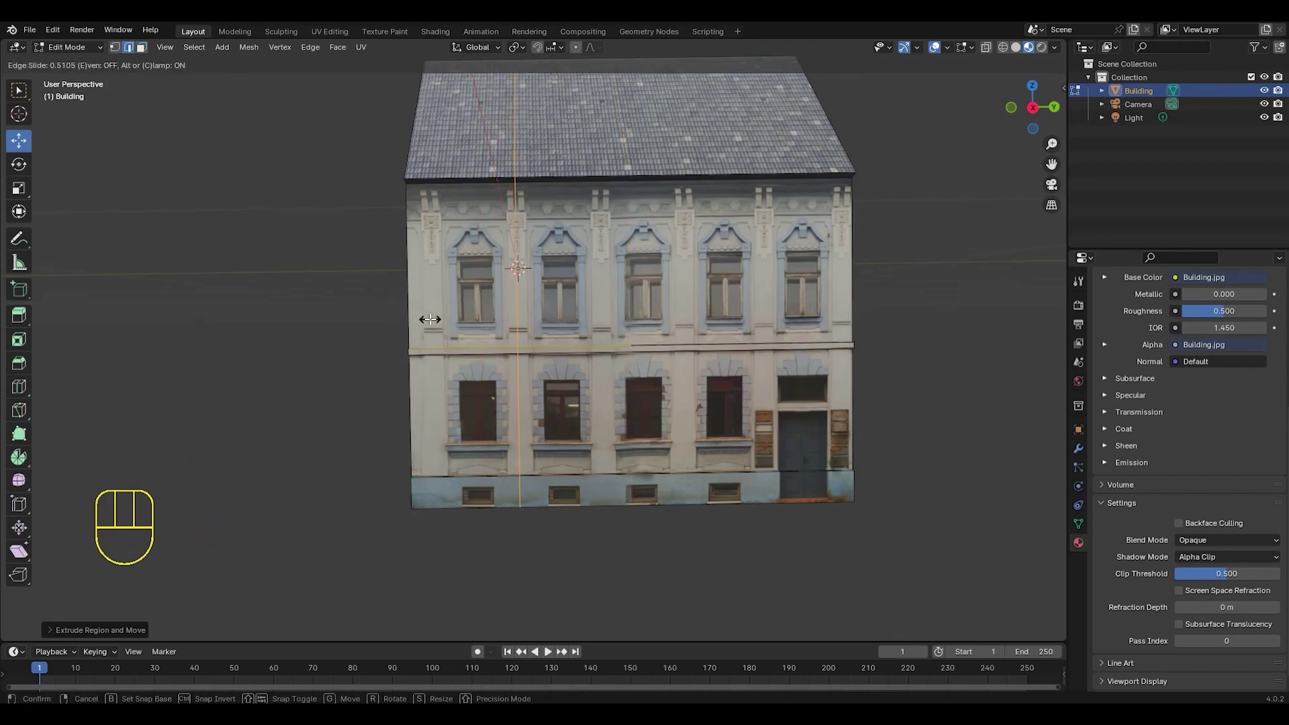
left_click(428, 318)
middle_click(550, 303)
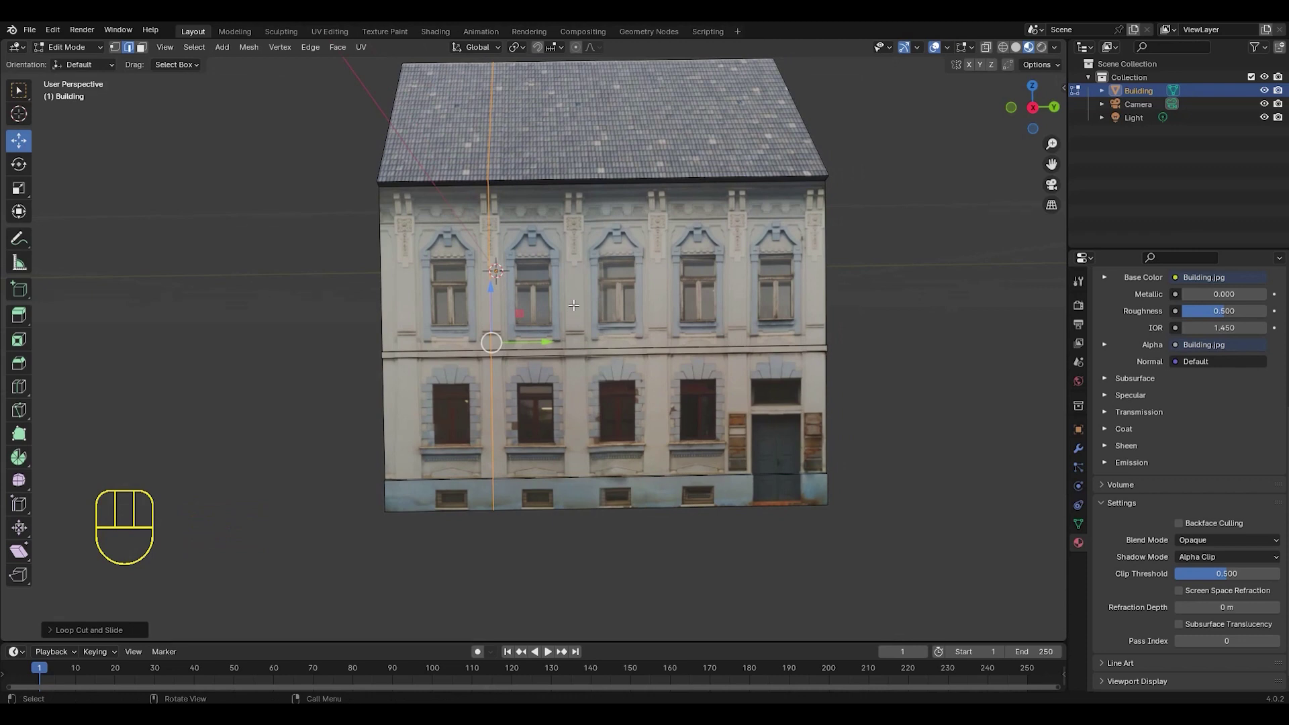
key("ctrl+r")
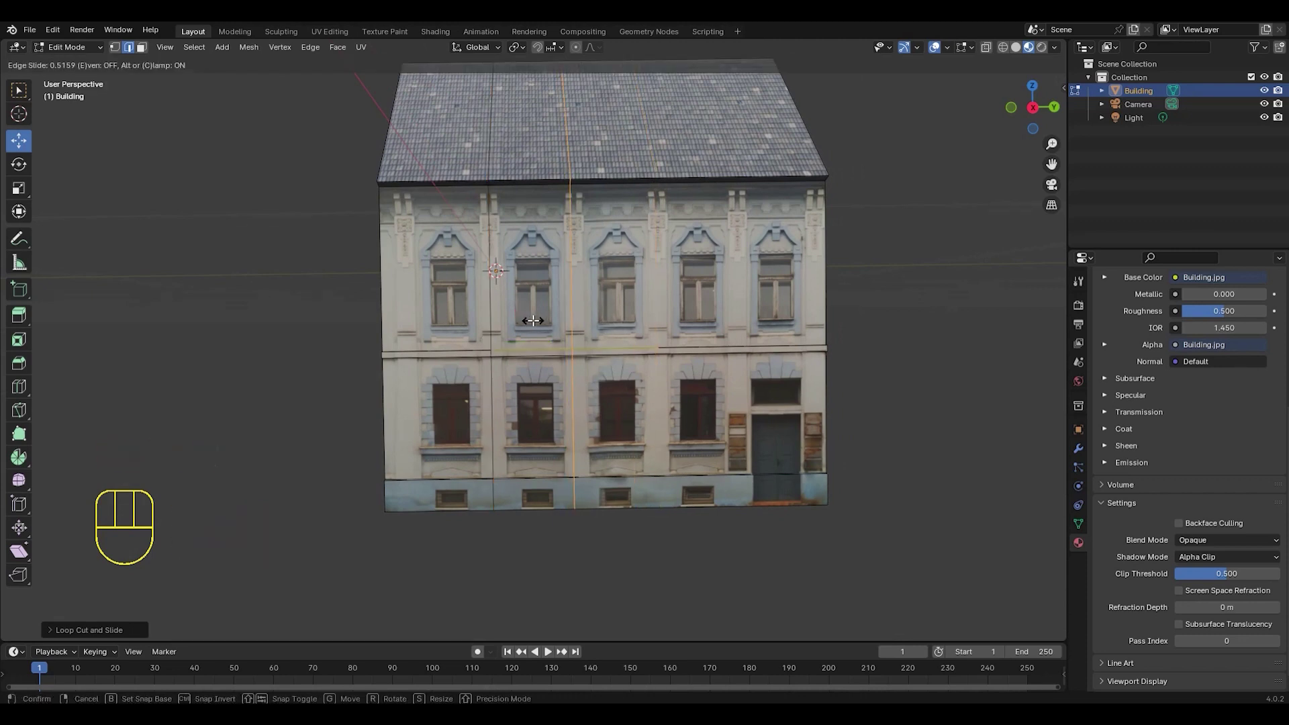
left_click(535, 318)
left_click_drag(639, 306, 593, 306)
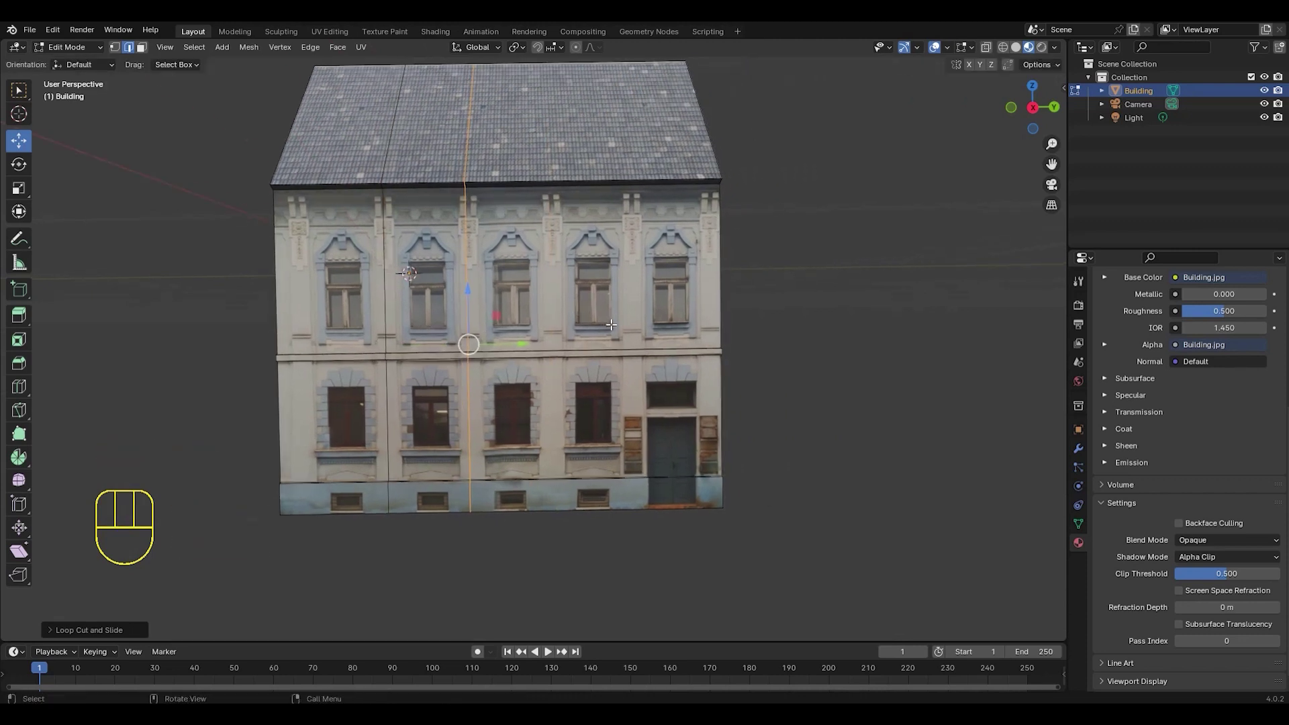
key("ctrl+r")
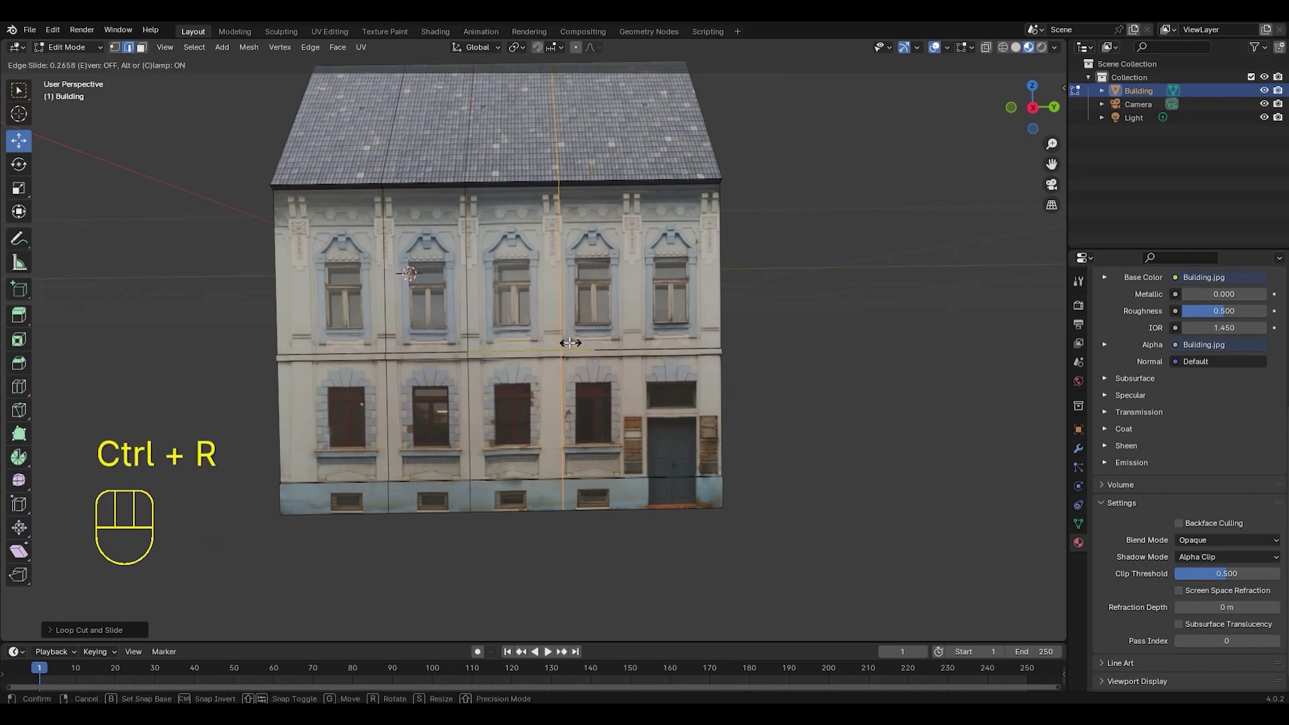
left_click_drag(566, 339, 626, 338)
middle_click(610, 333)
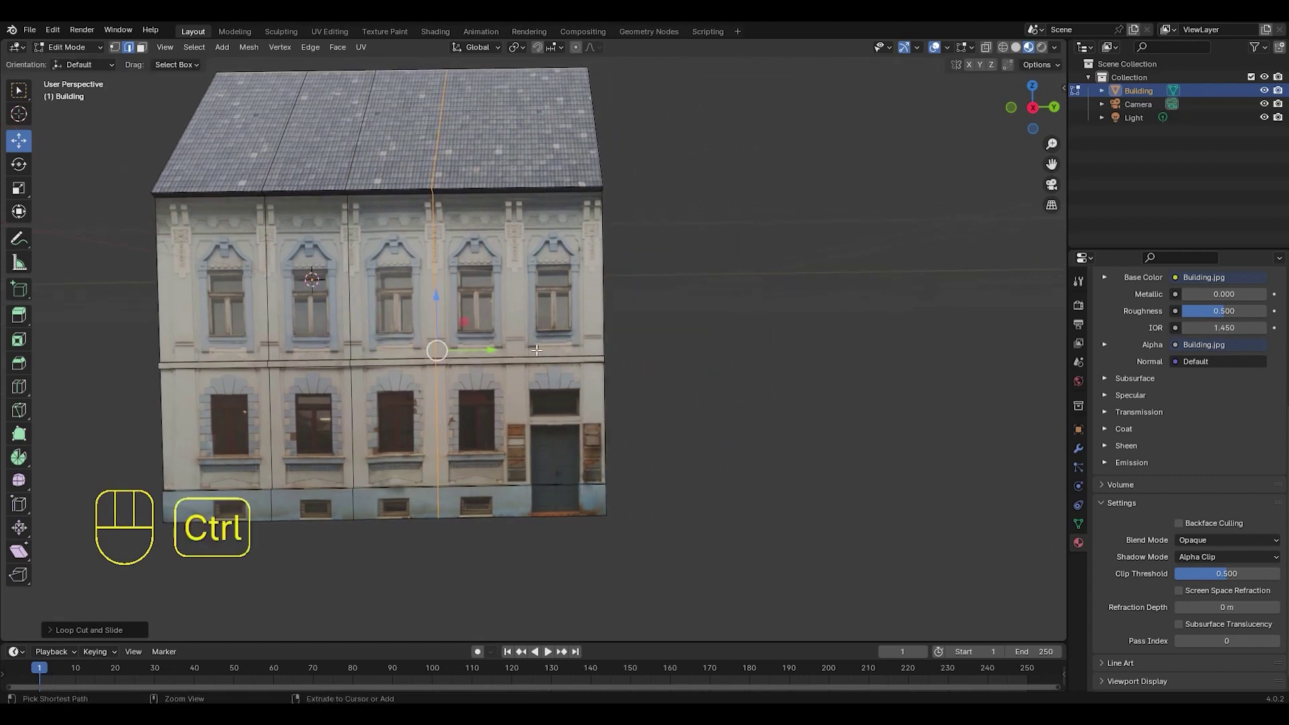
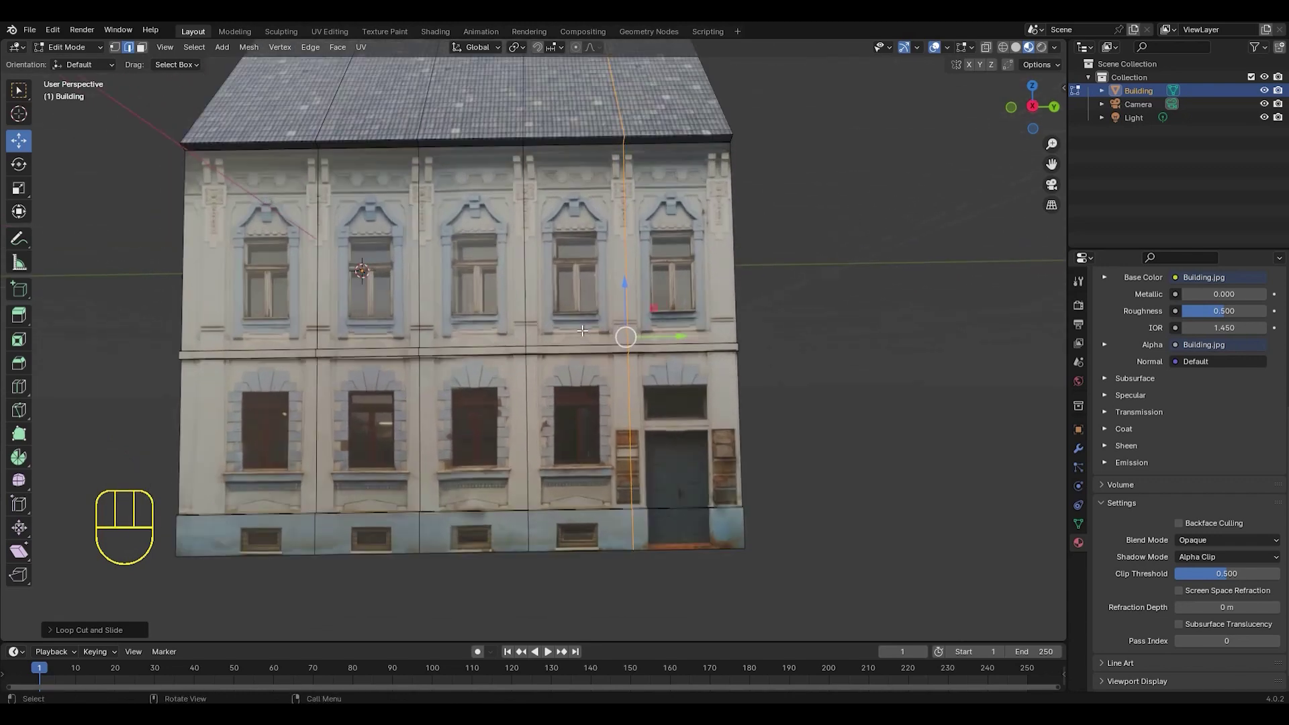
- Place a vertical loop beside the door and a horizontal loop through the ground floor
middle_click(600, 315)
left_click_drag(625, 331, 601, 346)
left_click_drag(606, 355, 561, 298)
middle_click(564, 306)
middle_click(586, 323)
middle_click(587, 307)
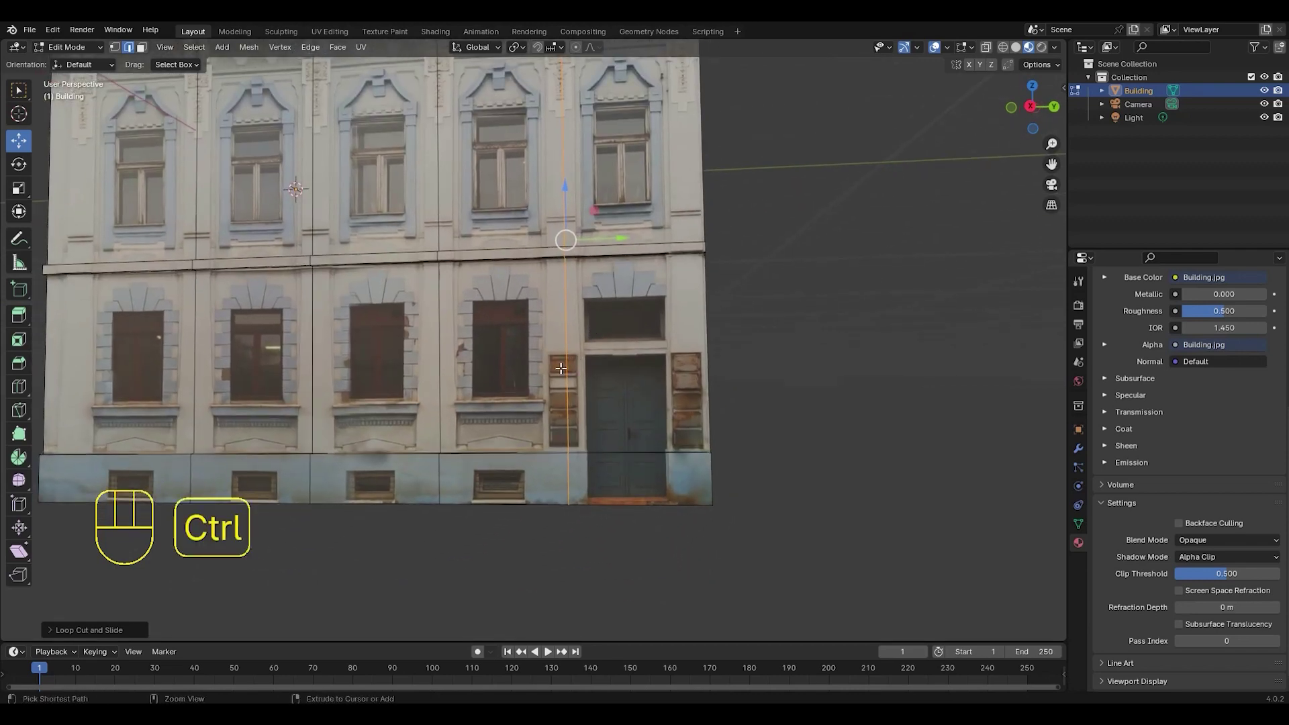
key("ctrl+r")
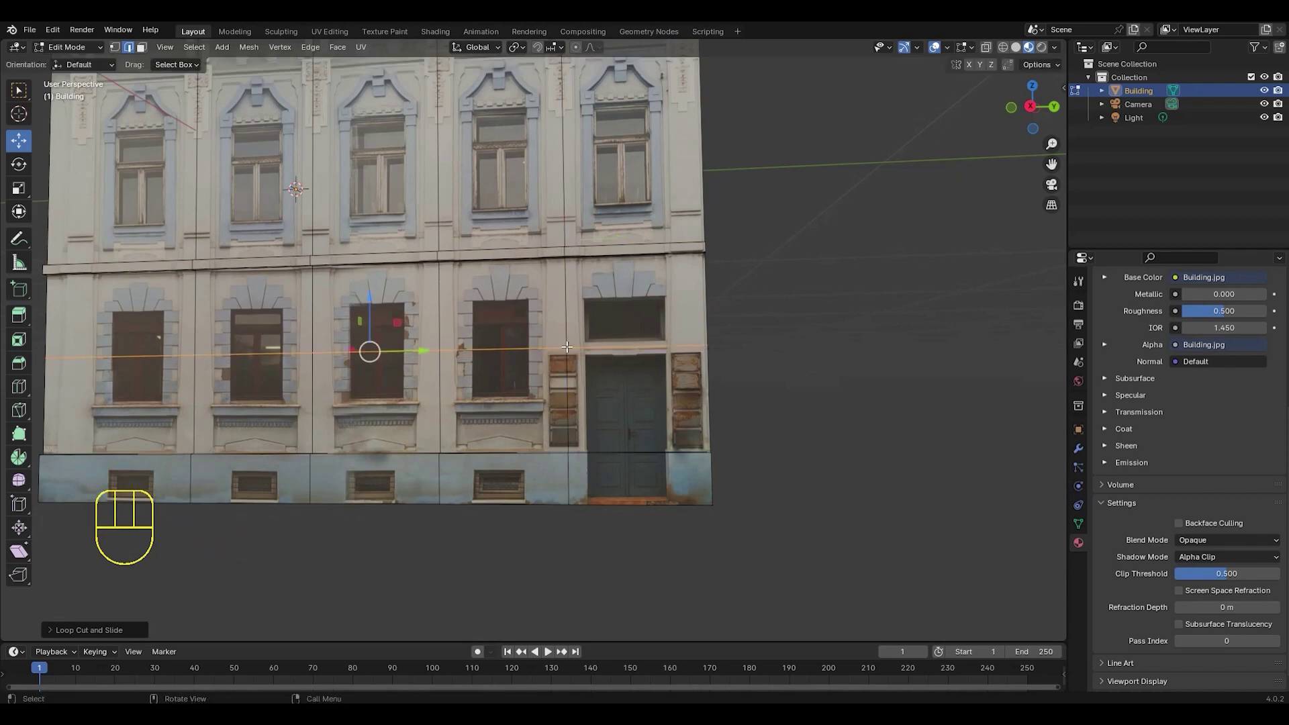
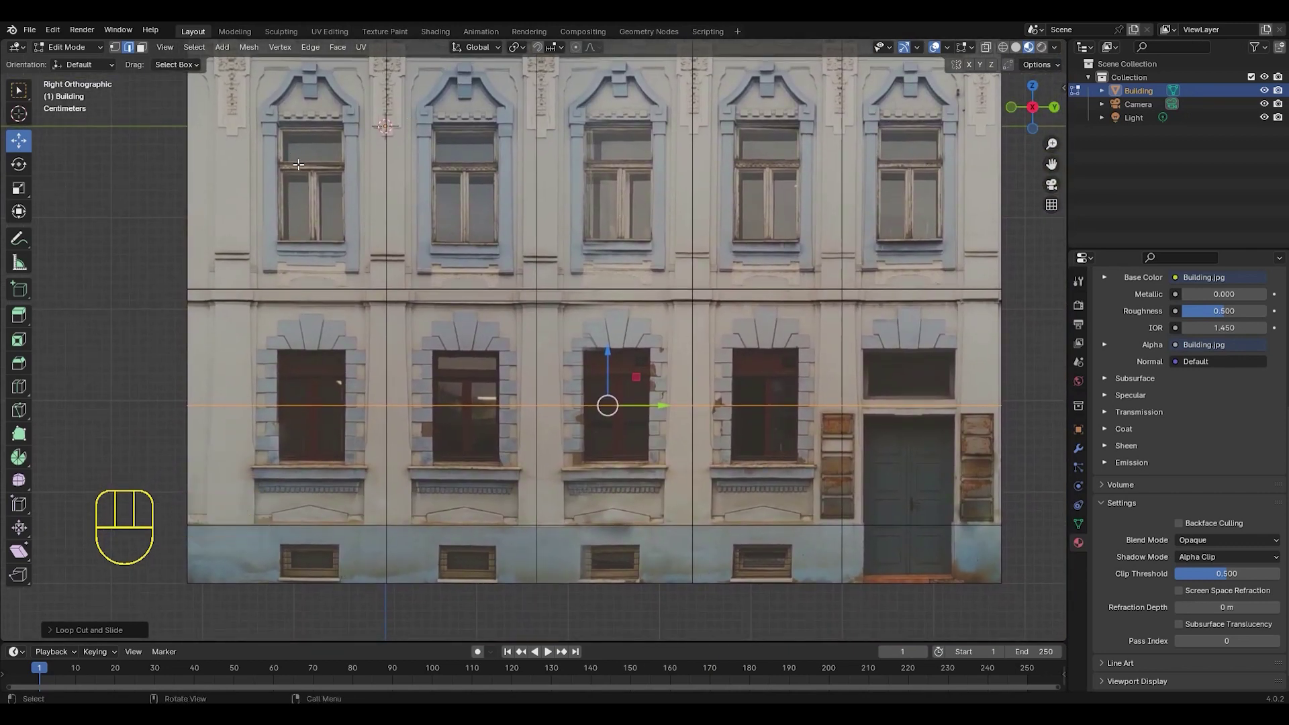
- Knife-cut the outlines of the first three upper-floor windows
key("k")
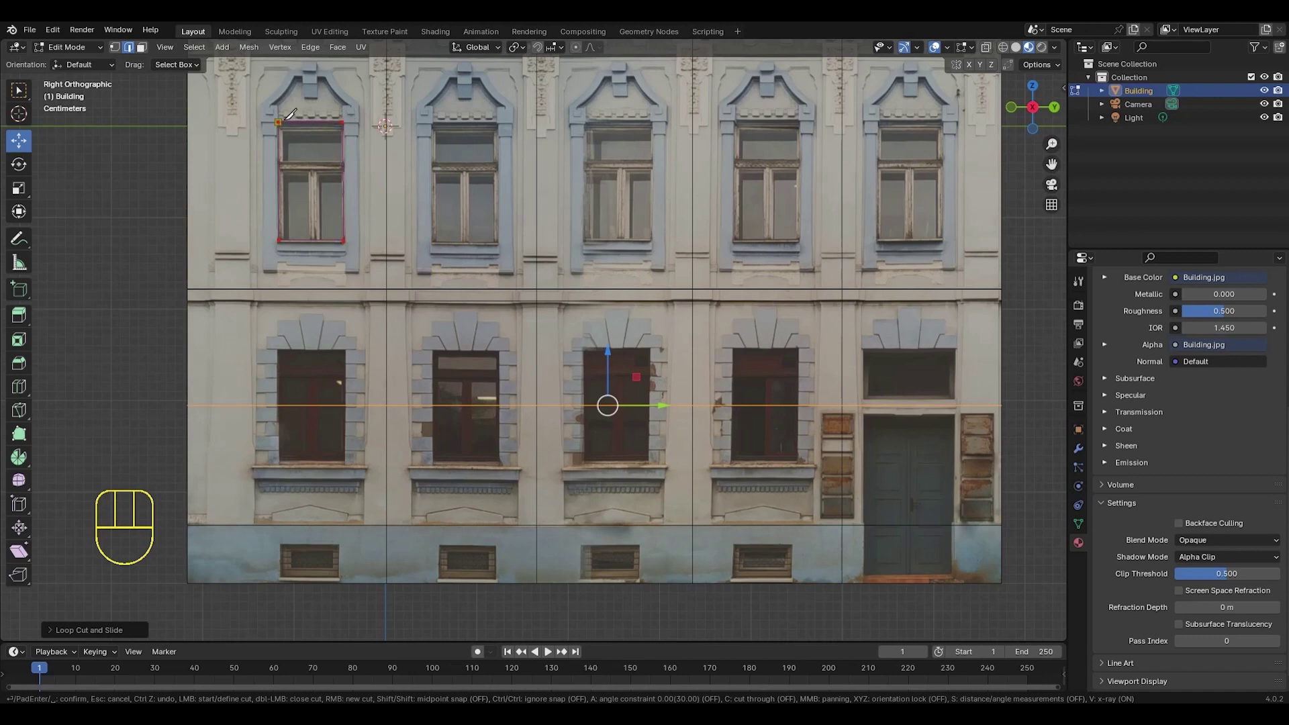
key("j")
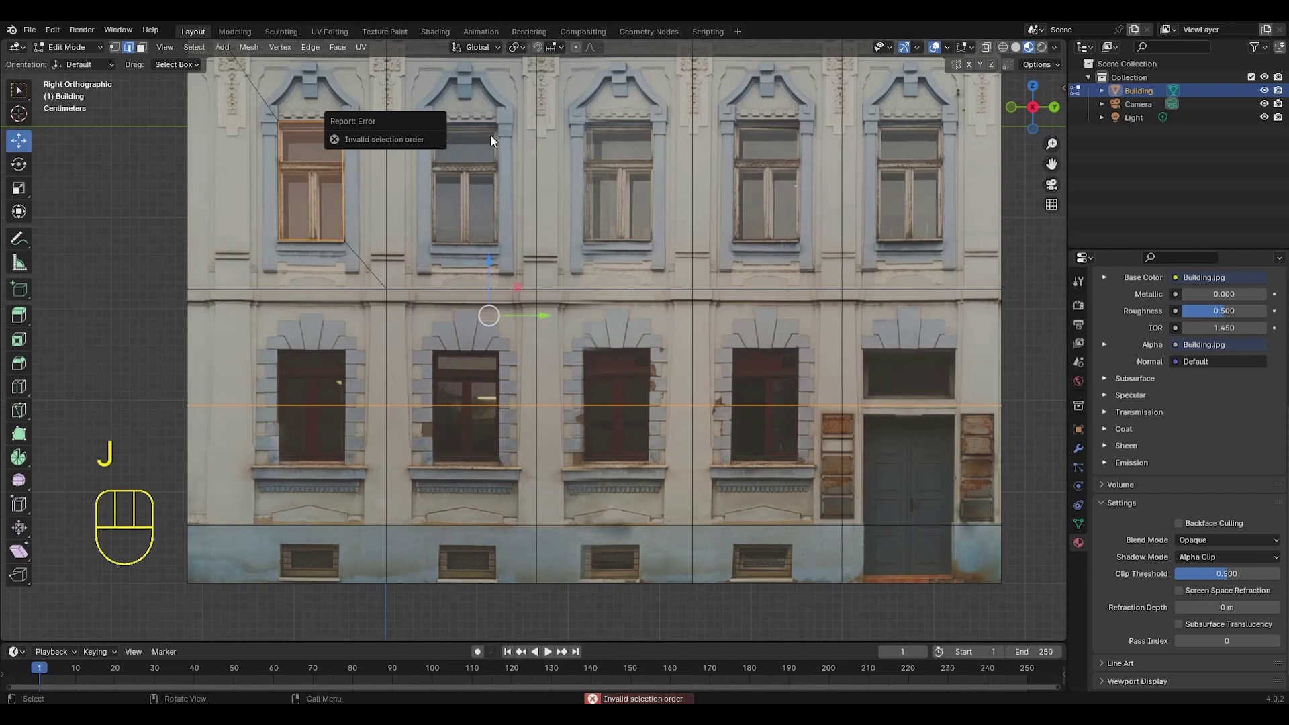
key("k")
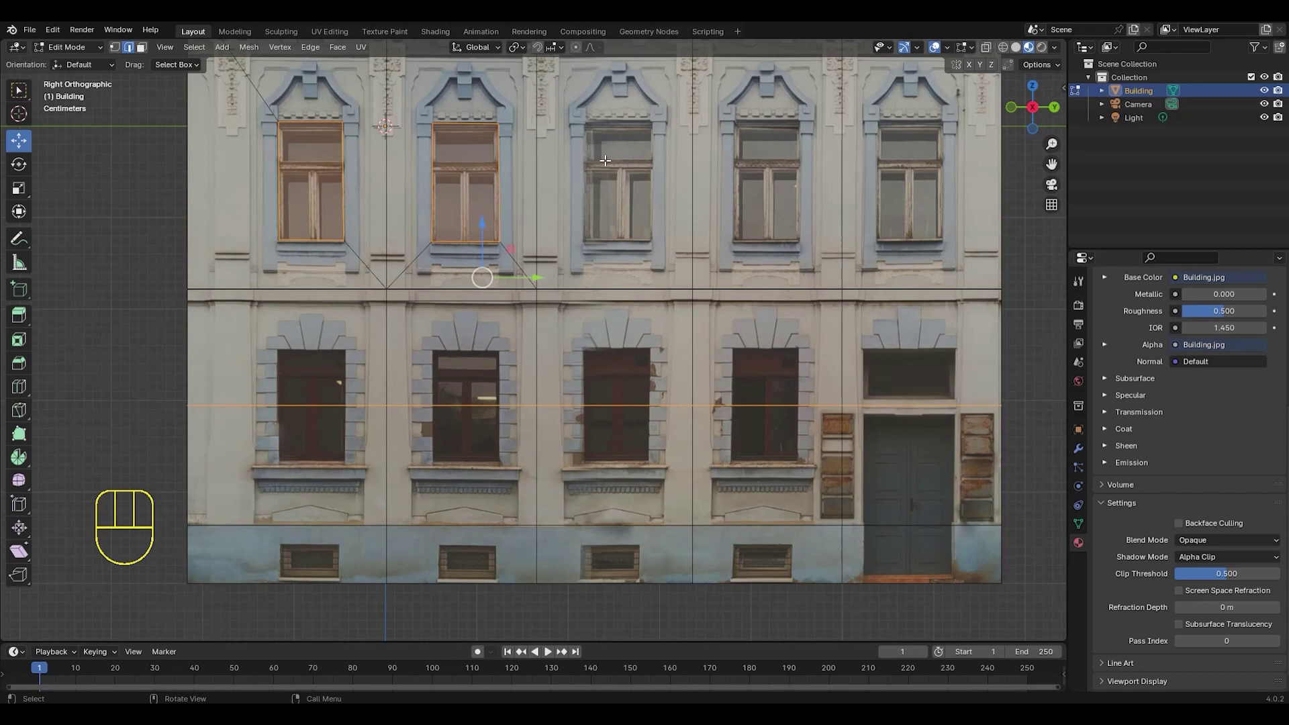
key("k")
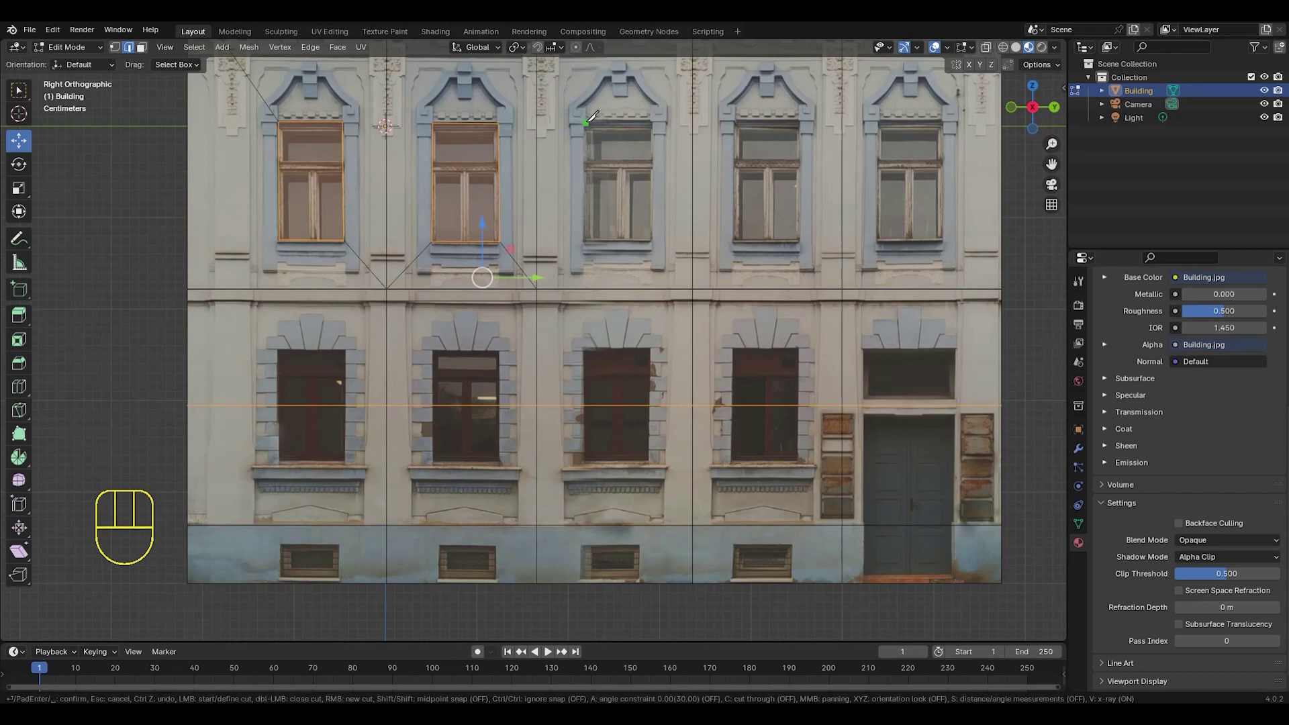
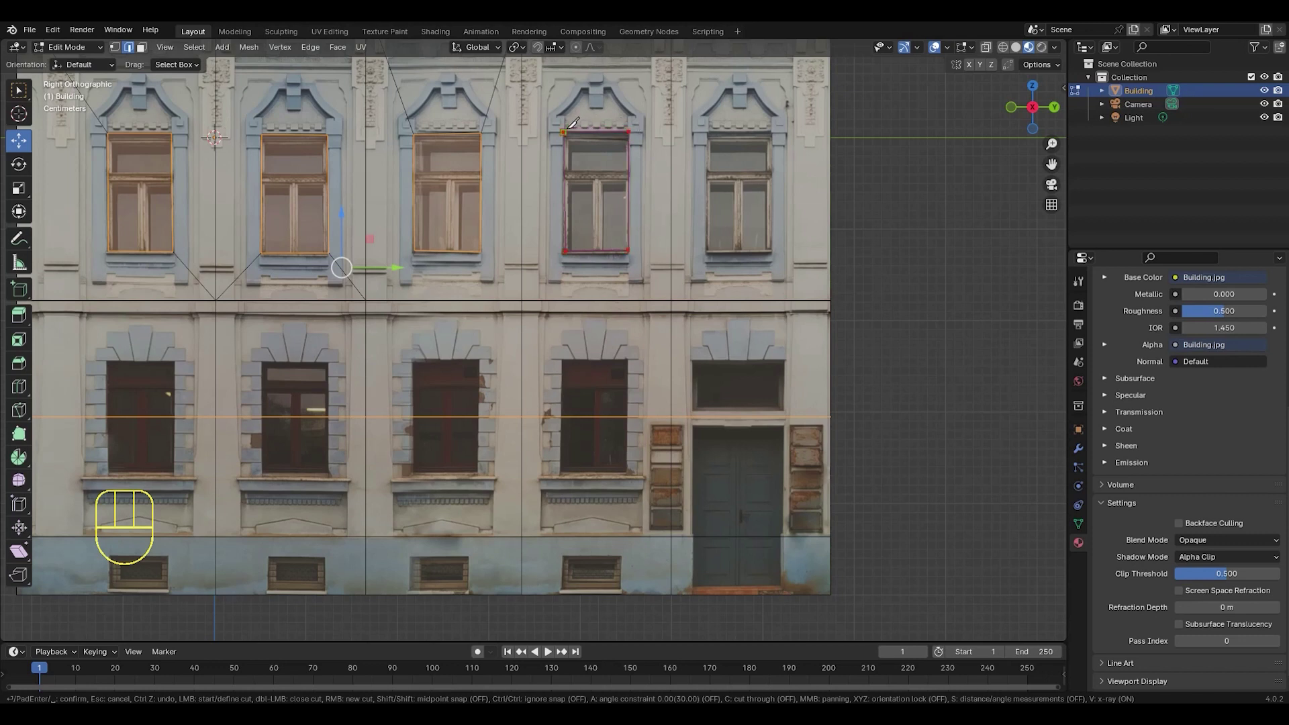
- Knife-cut the outlines of the fourth and fifth upper-floor windows
left_click_drag(712, 215, 623, 233)
middle_click(701, 214)
key("k")
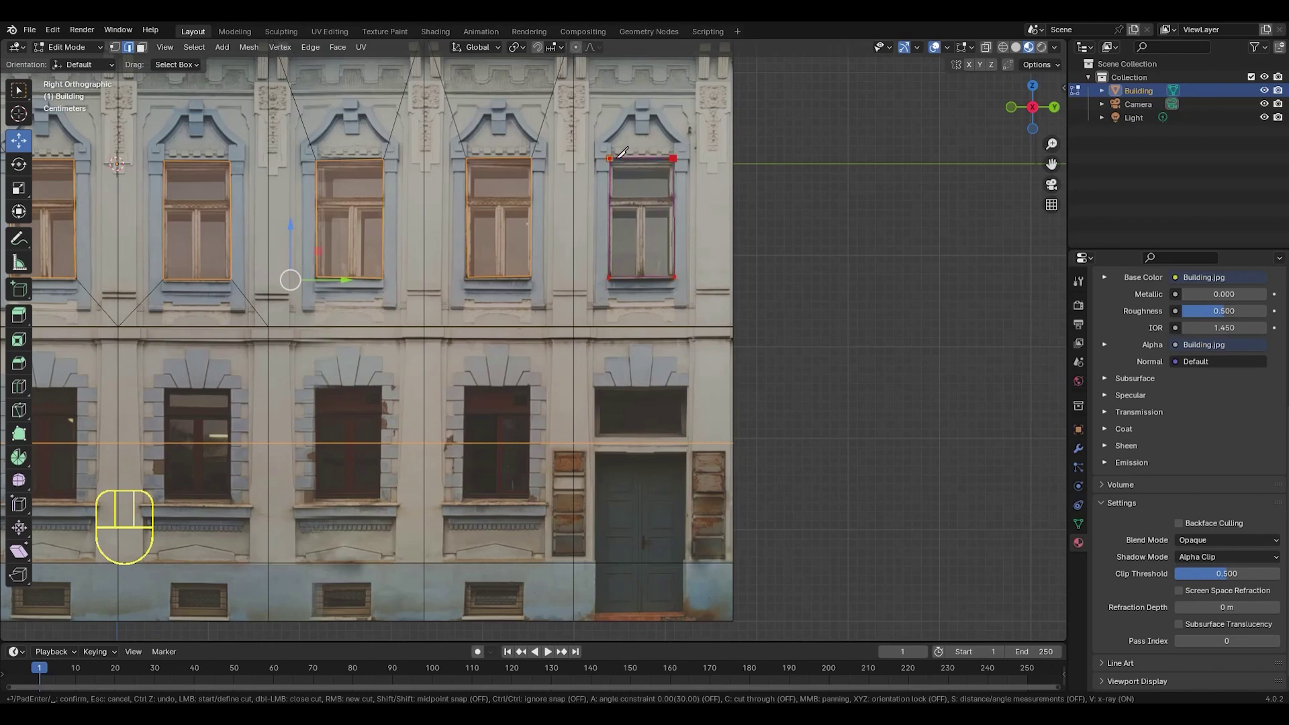
left_click_drag(519, 287, 736, 251)
left_click_drag(569, 285, 583, 274)
middle_click(552, 272)
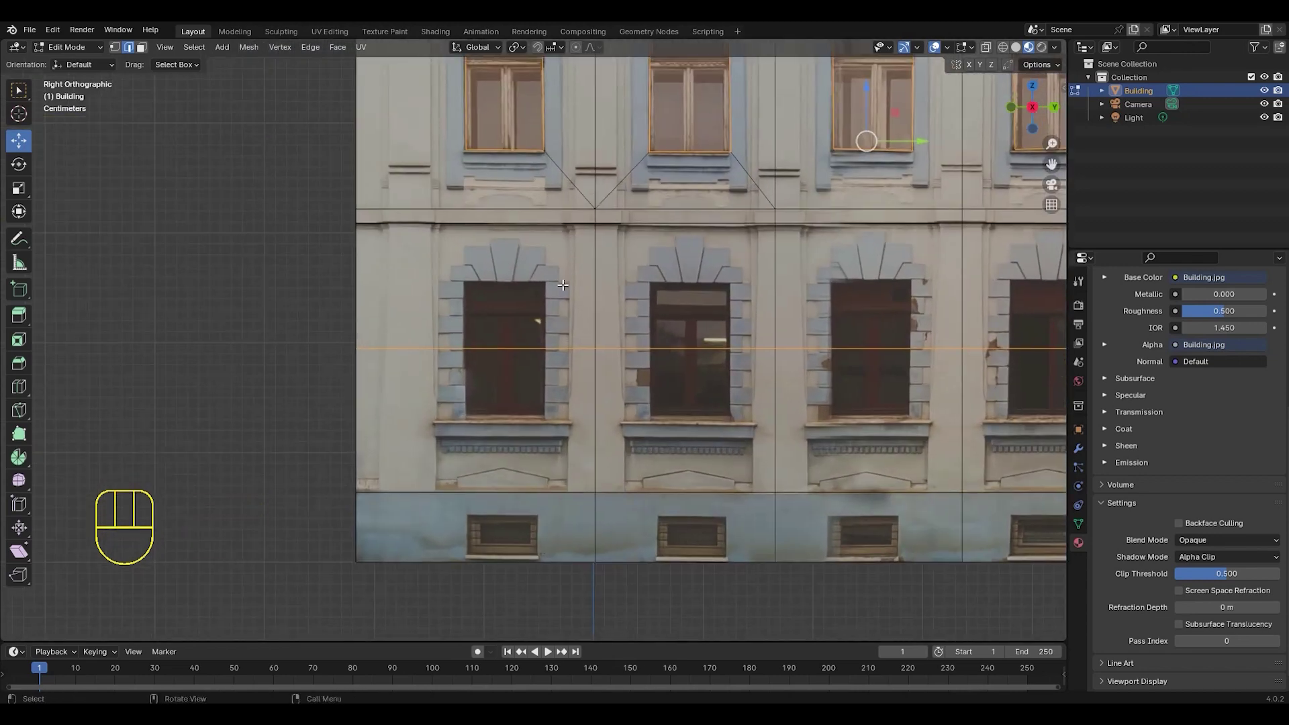
- Knife-cut the first two ground-floor window outlines into separate faces
key("k")
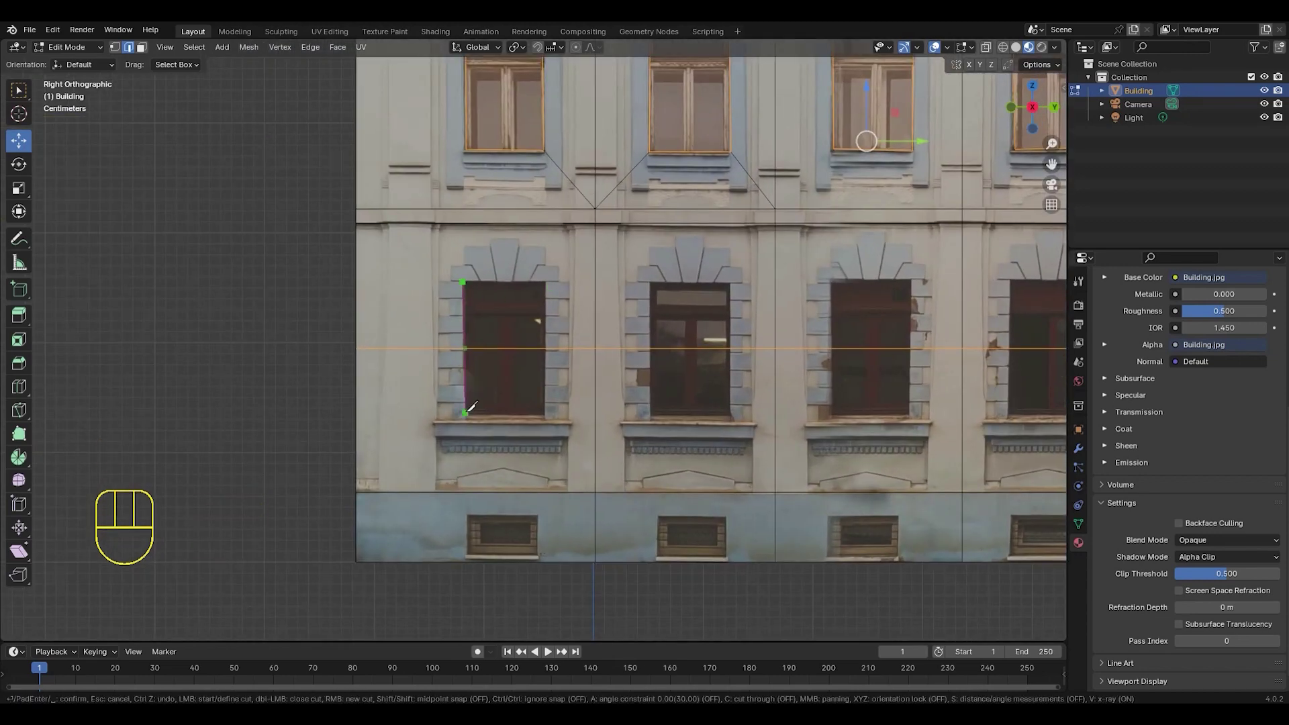
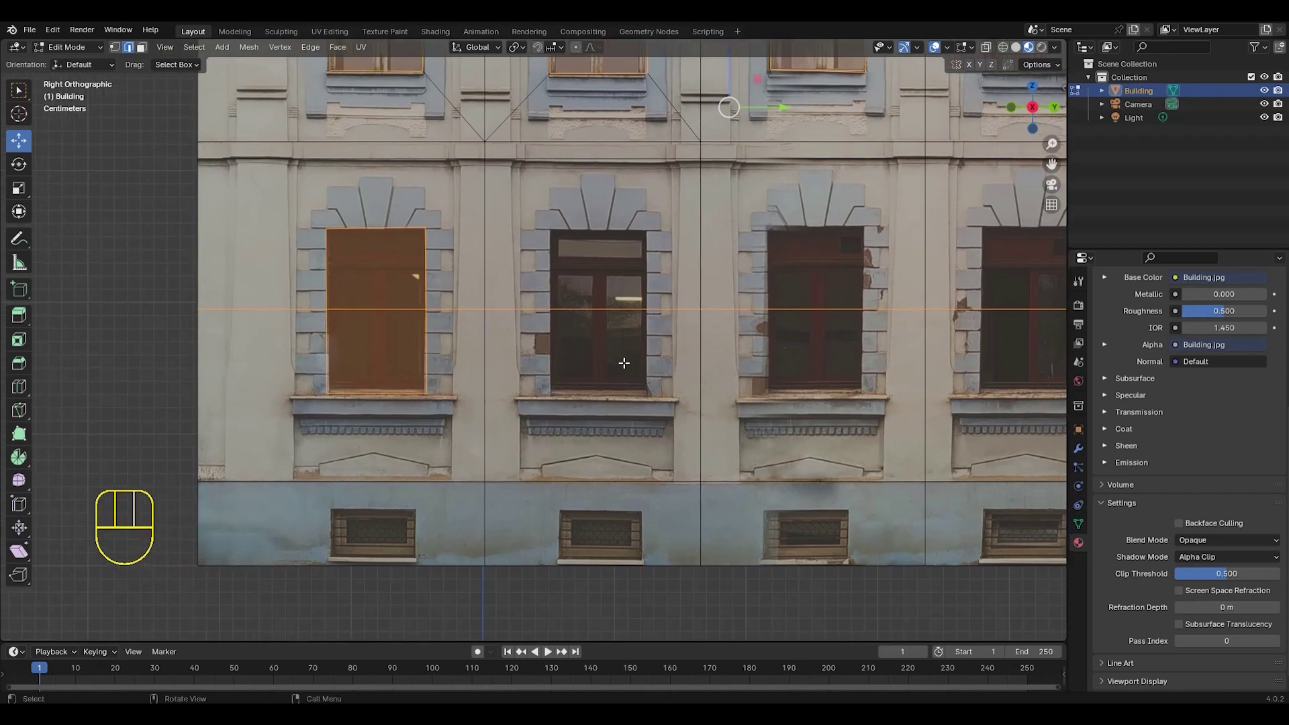
key("k")
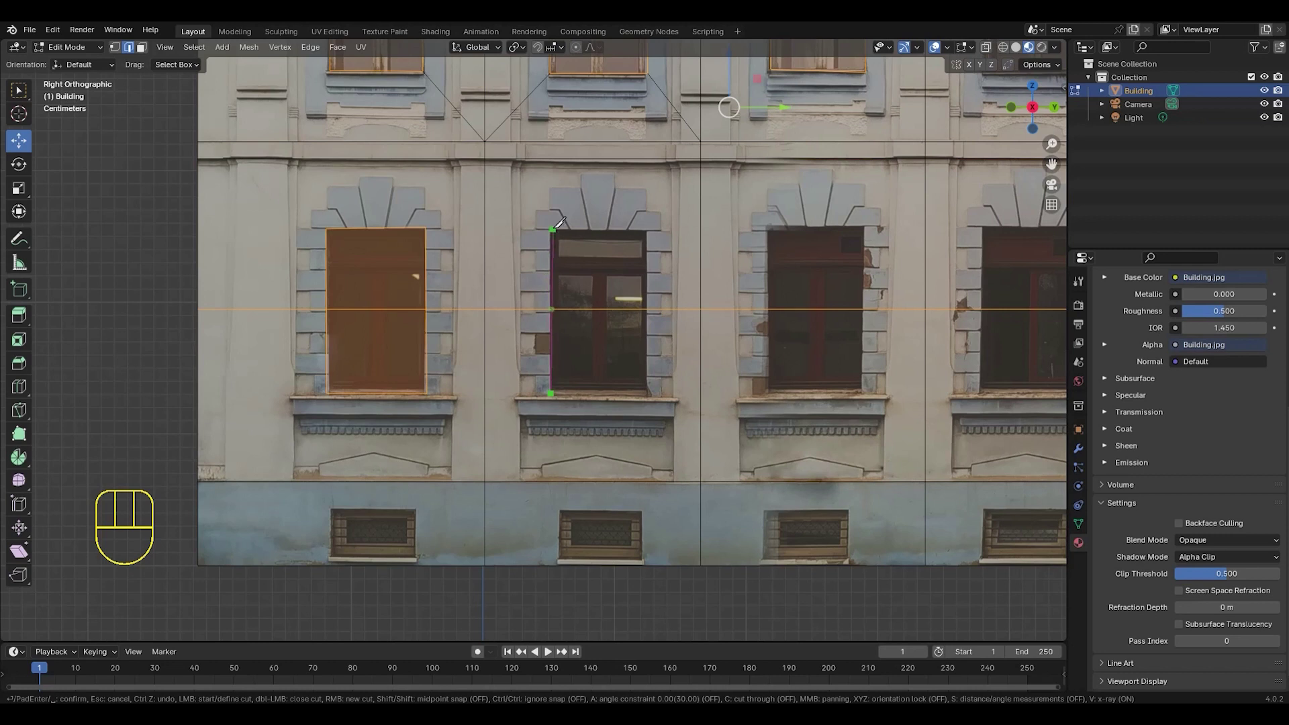
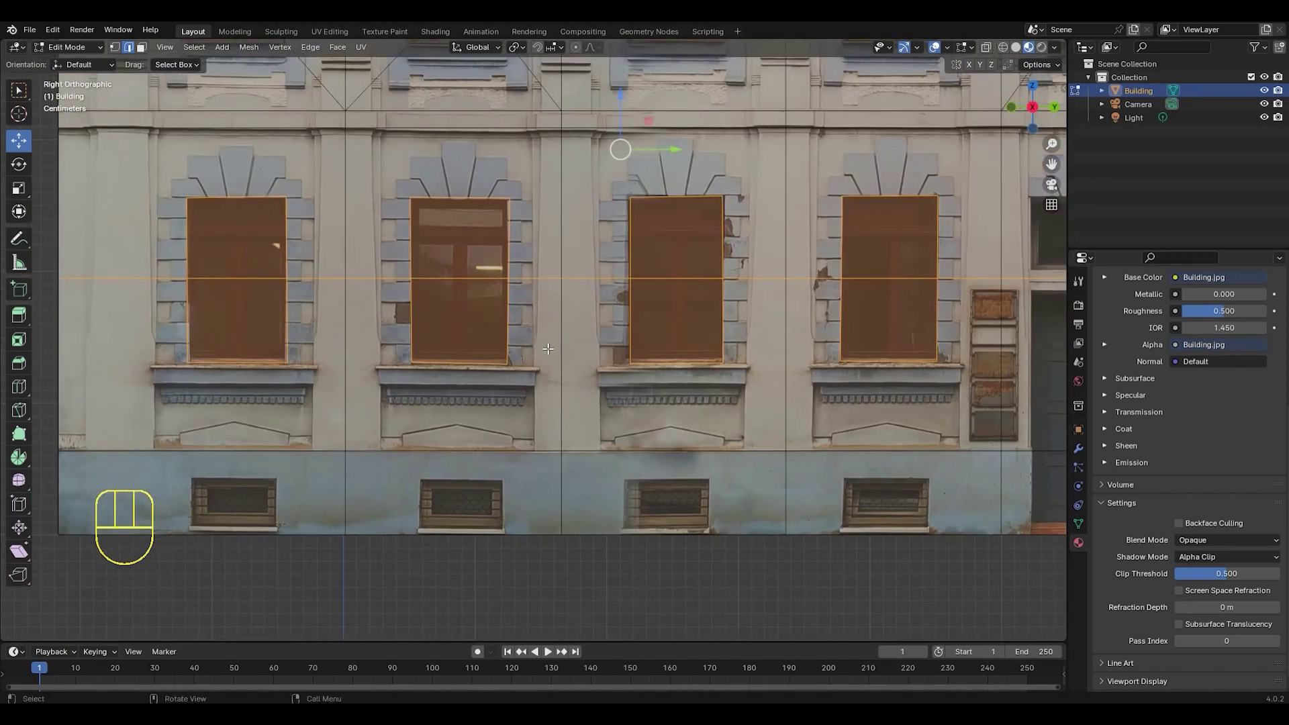
- Knife-cut the remaining ground-floor window outlines and start the front door cut
key("k")
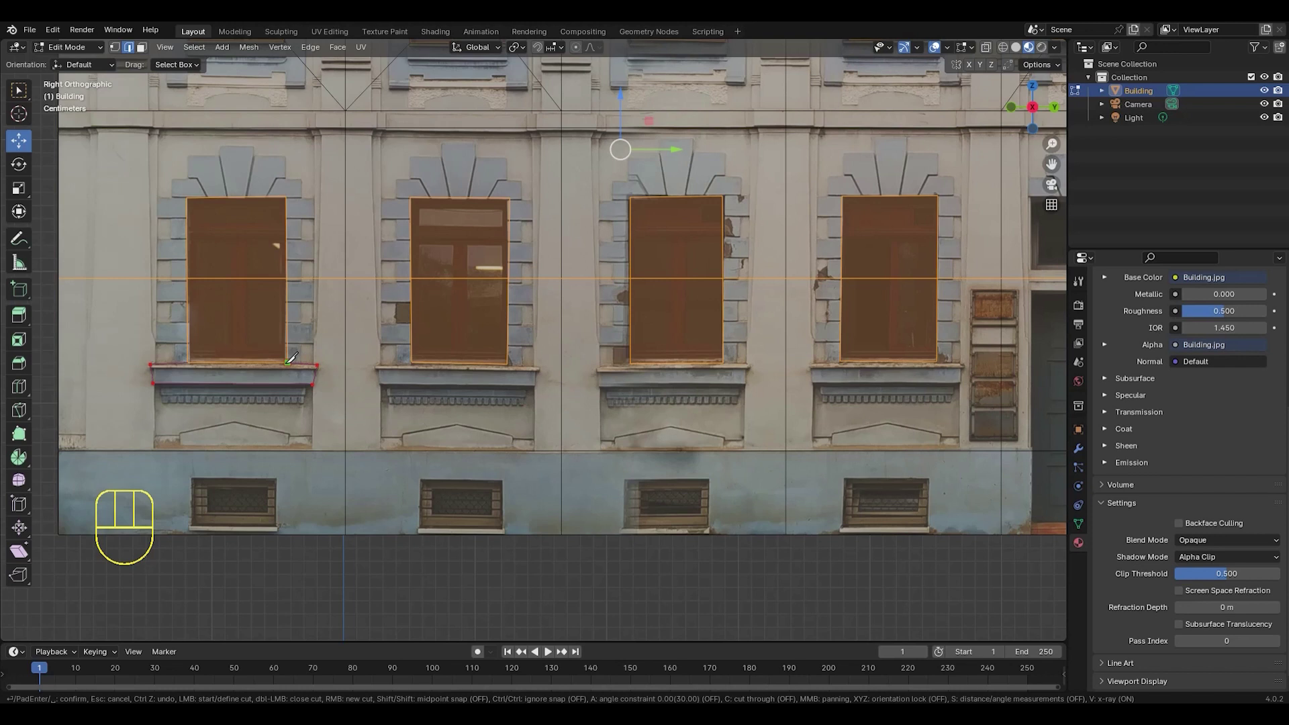
key("k")
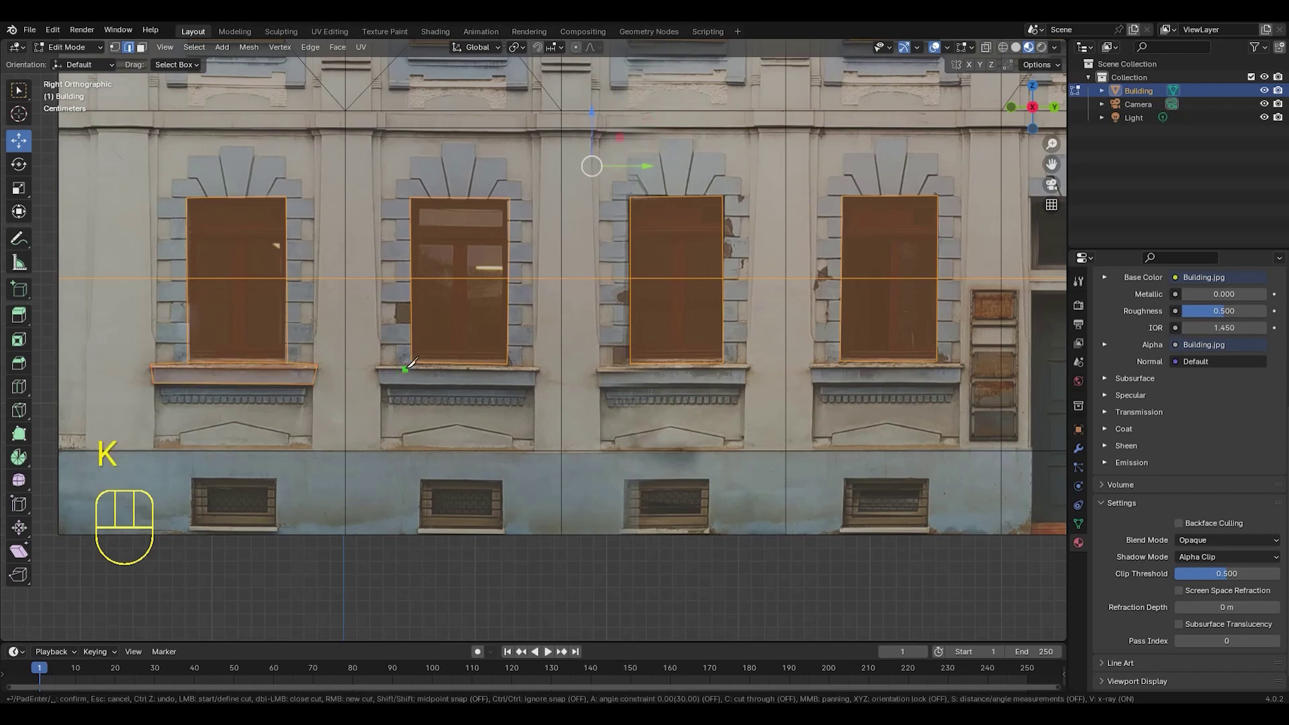
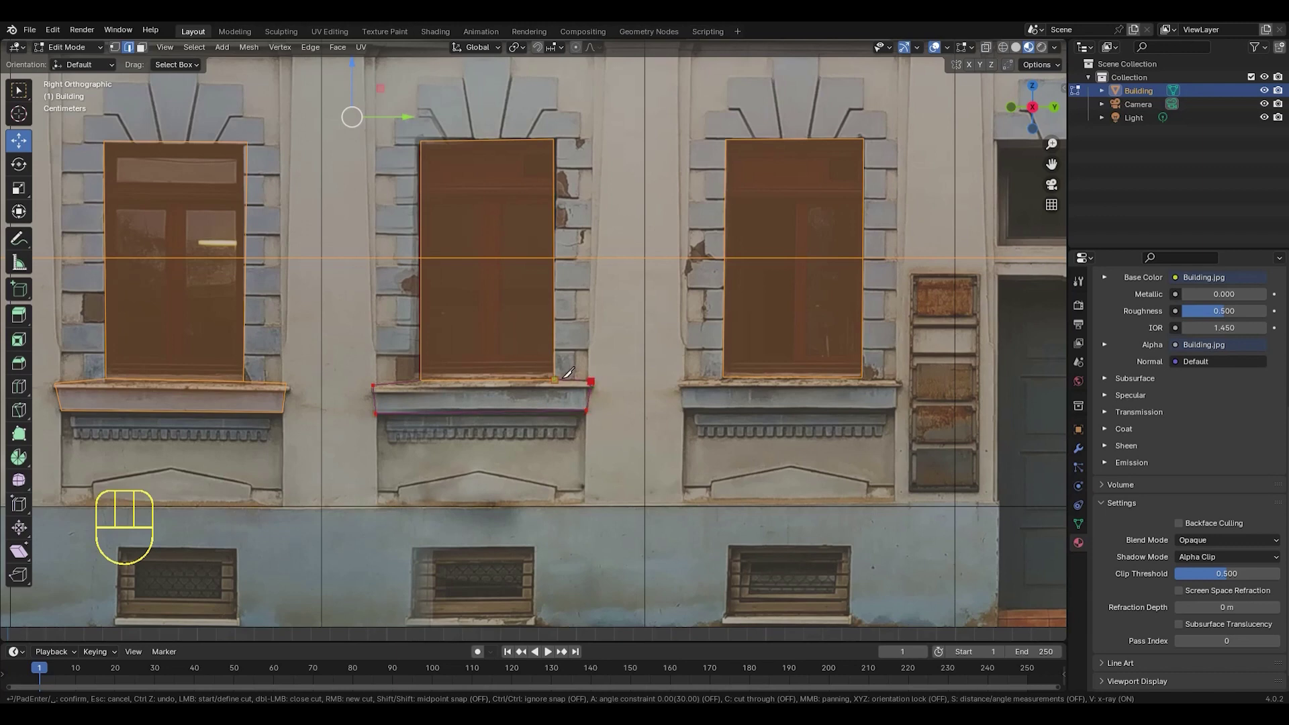
left_click_drag(677, 370, 546, 373)
middle_click(552, 379)
key("k")
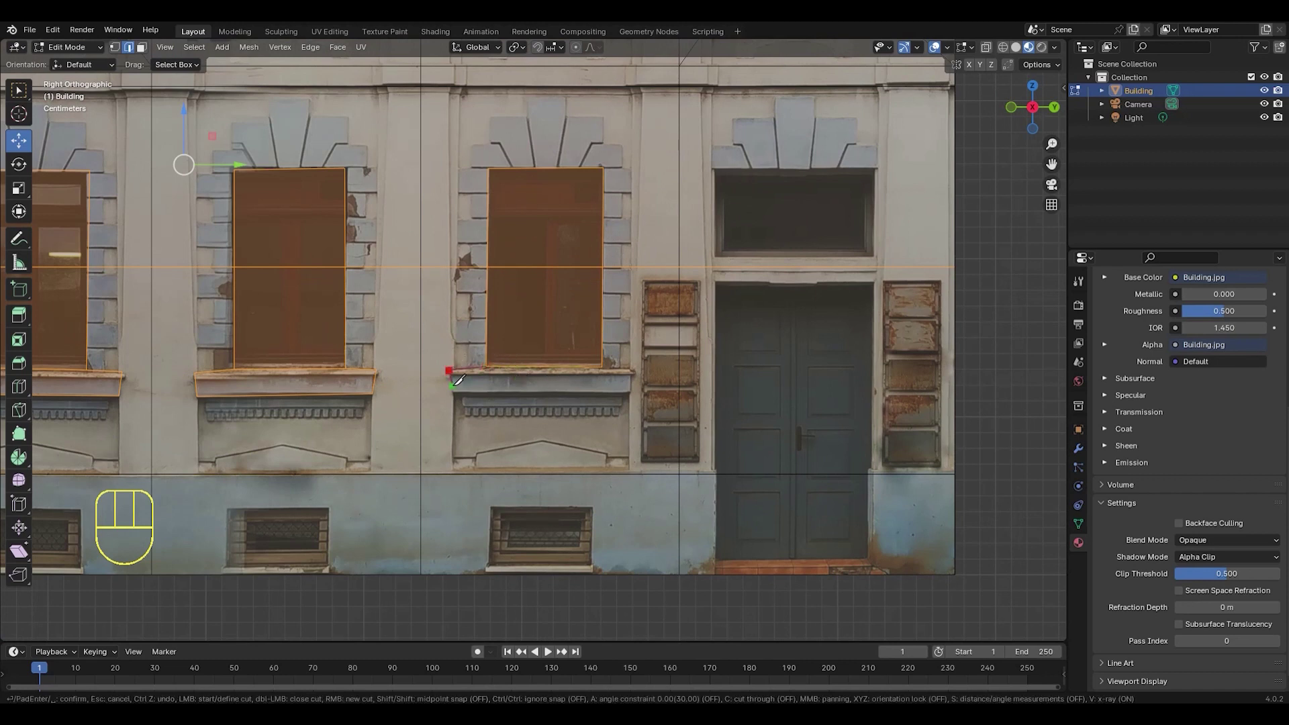
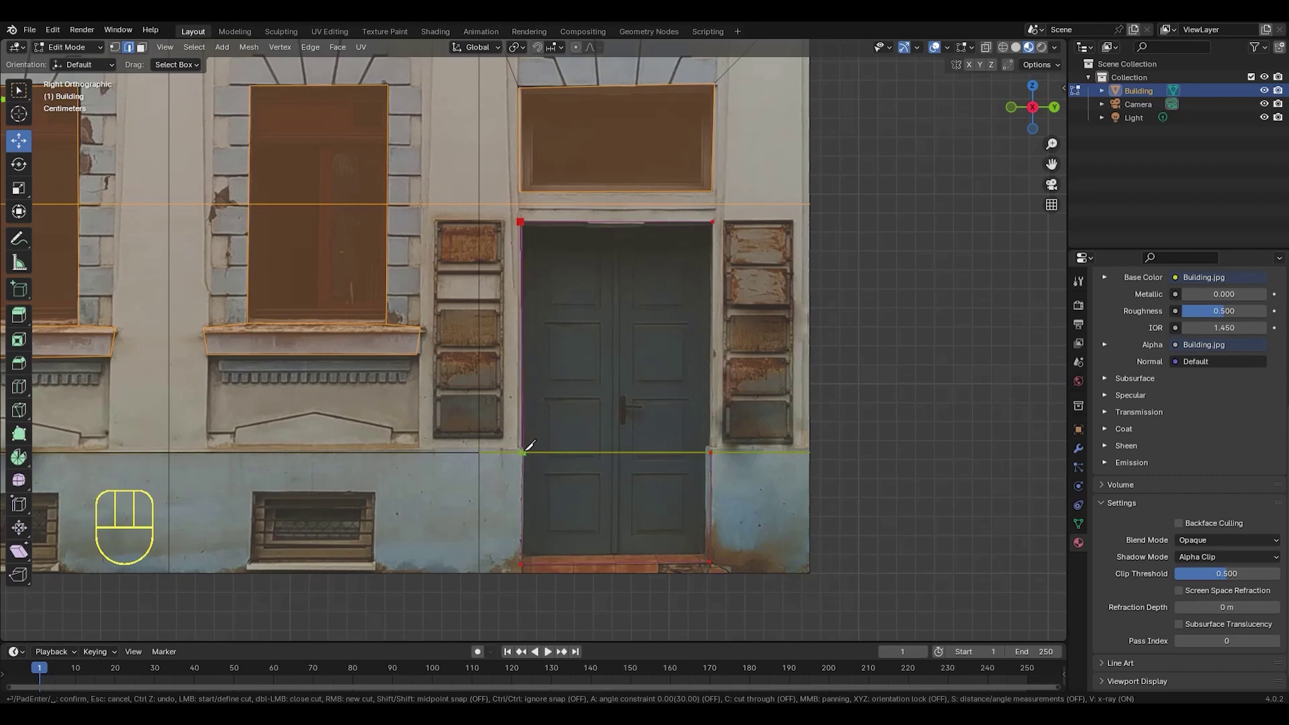
- Knife-cut the front door's side and bottom edges so the door becomes its own face
left_click_drag(566, 391, 593, 417)
left_click_drag(604, 402, 502, 384)
middle_click(546, 393)
middle_click(549, 373)
middle_click(554, 370)
middle_click(550, 380)
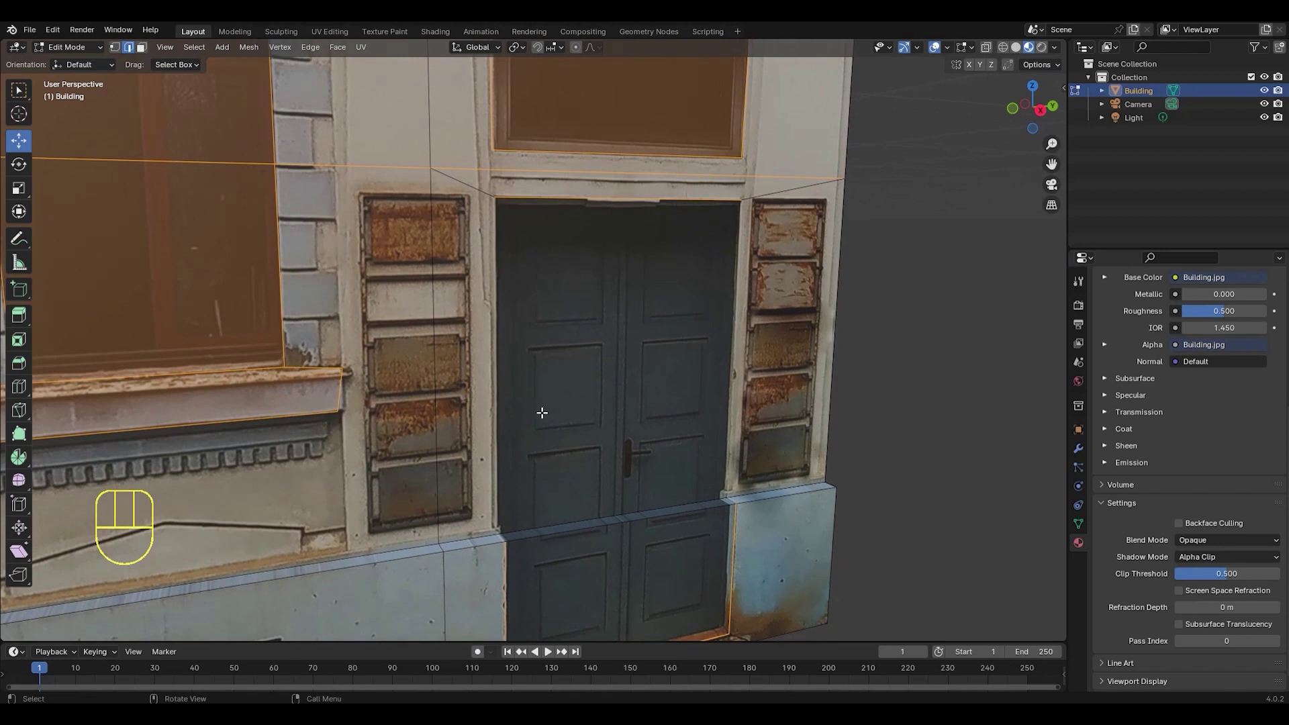
key("k")
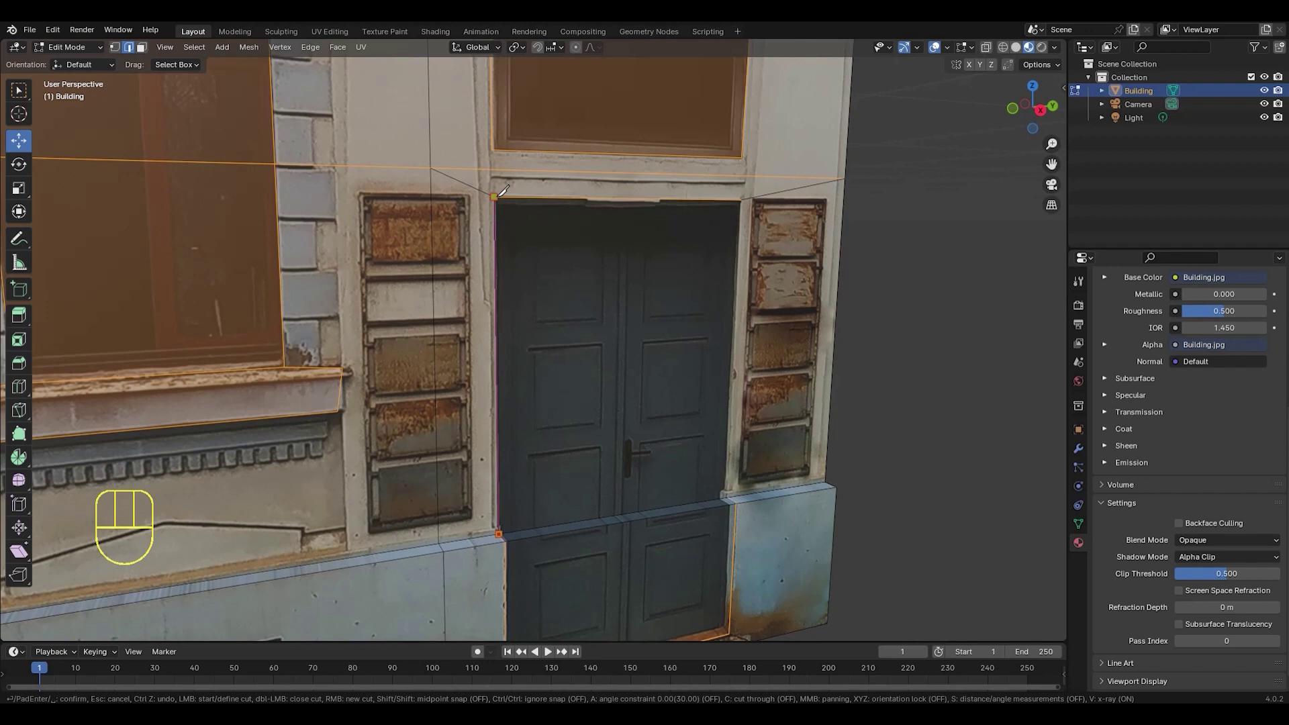
key("k")
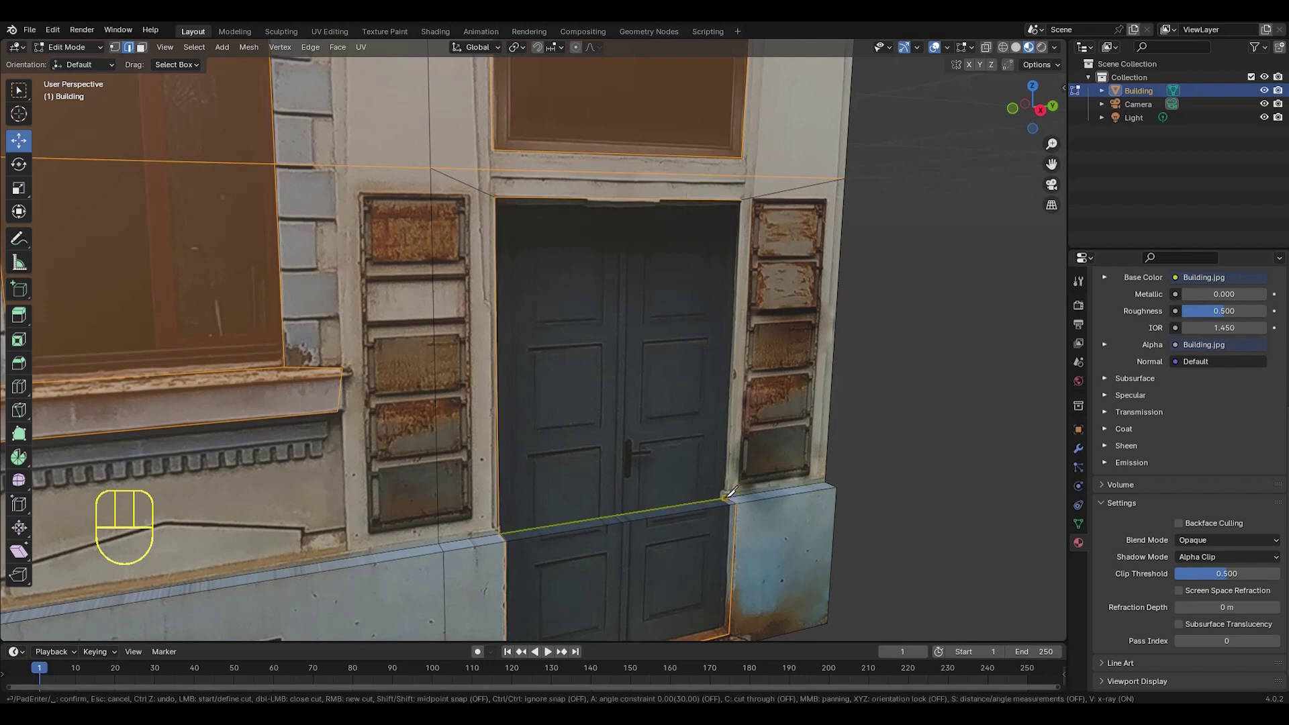
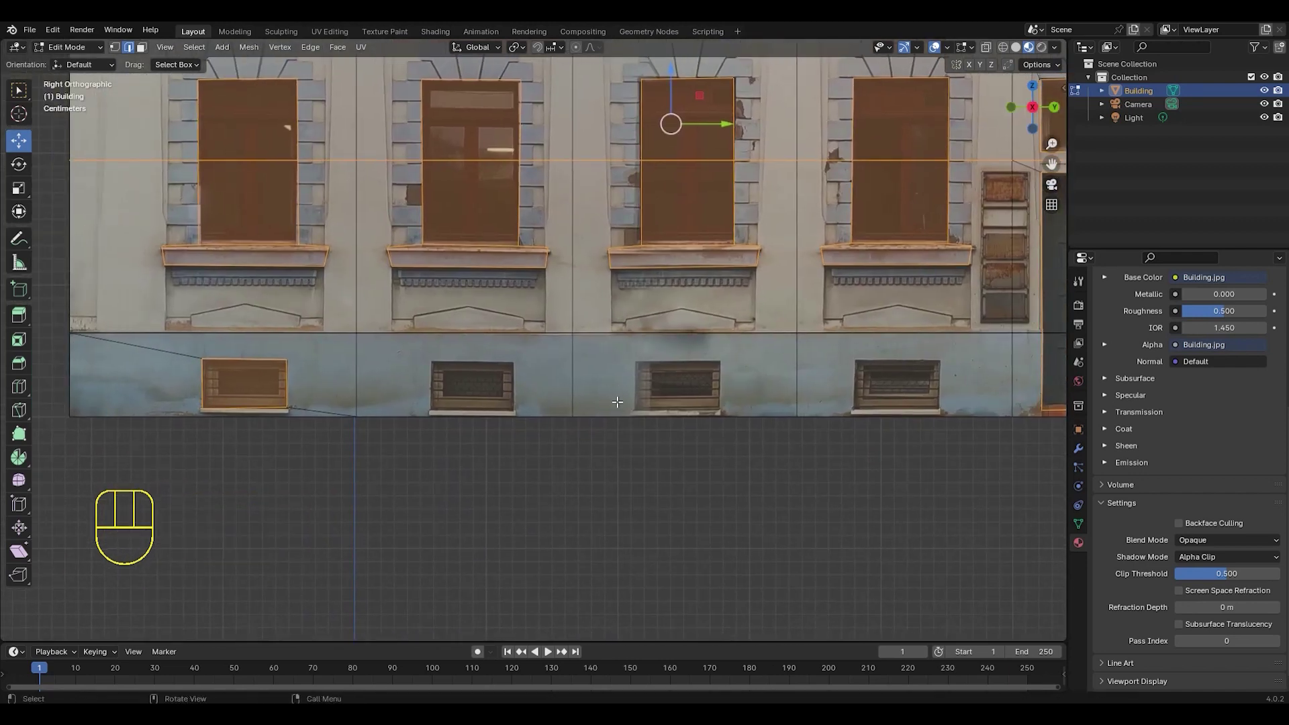
- Knife-cut outlines around each small basement window along the facade base
key("k")
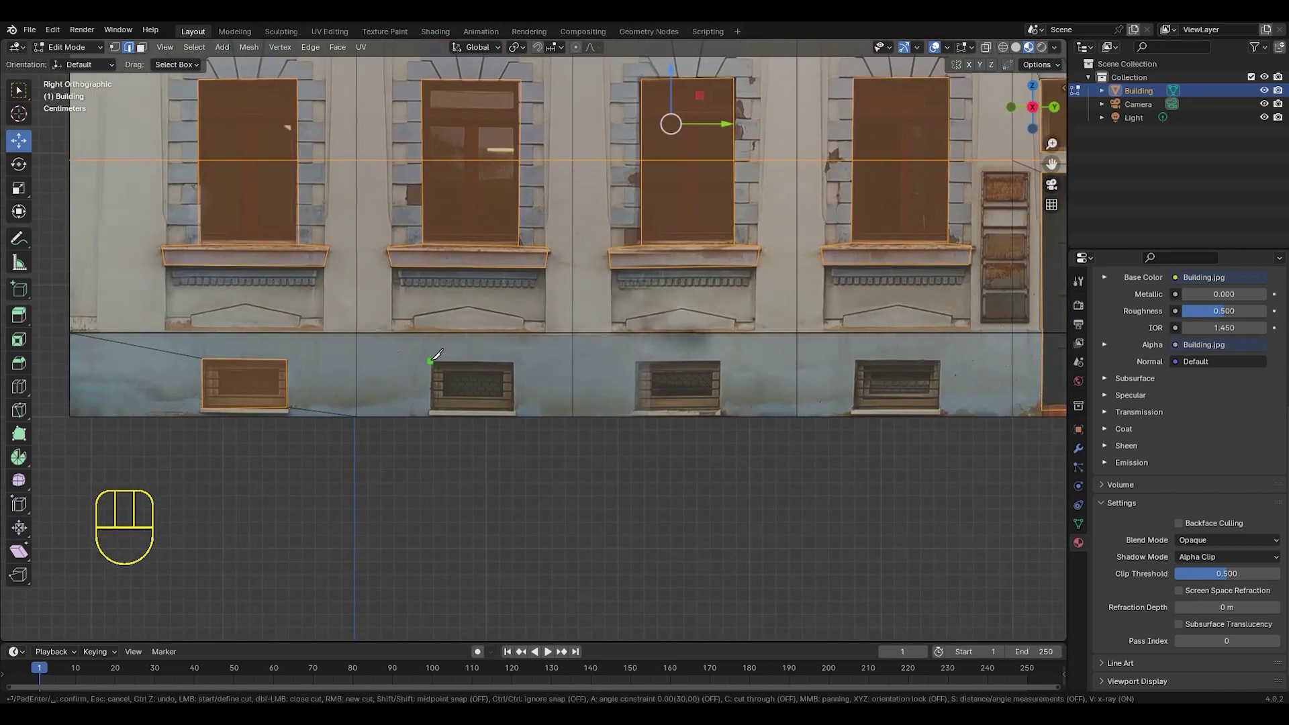
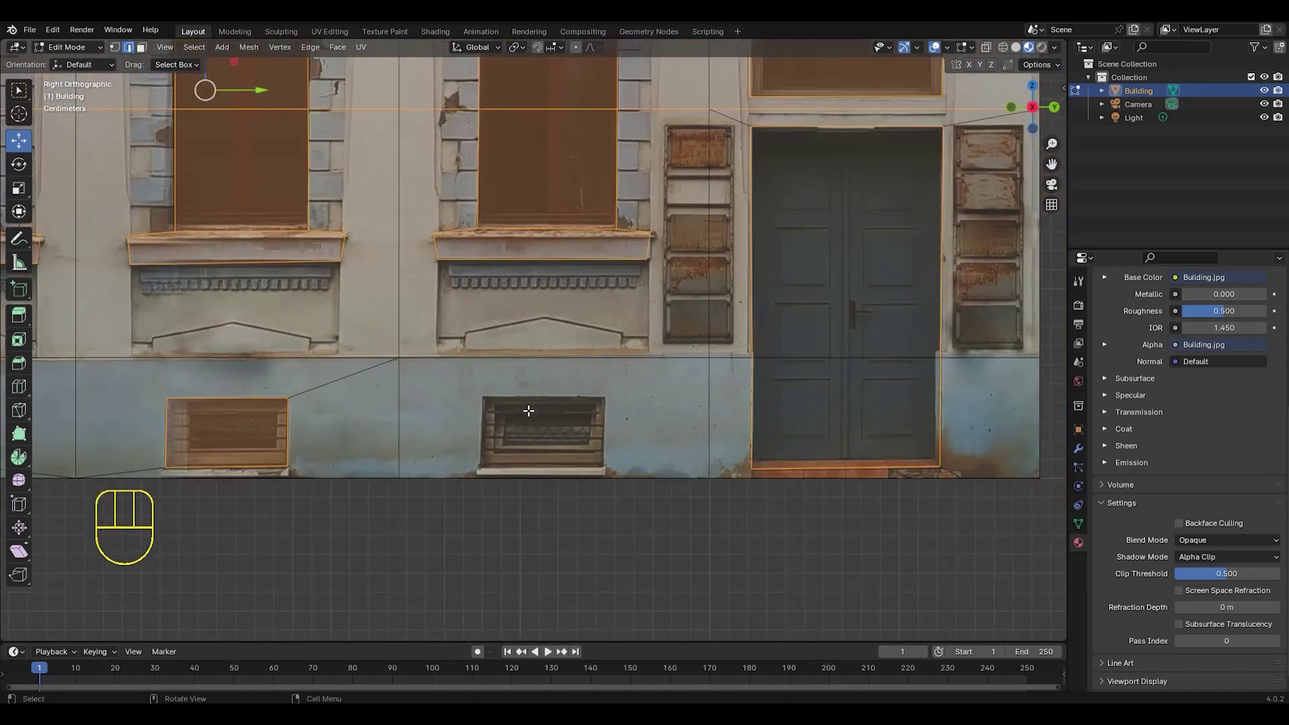
key("k")
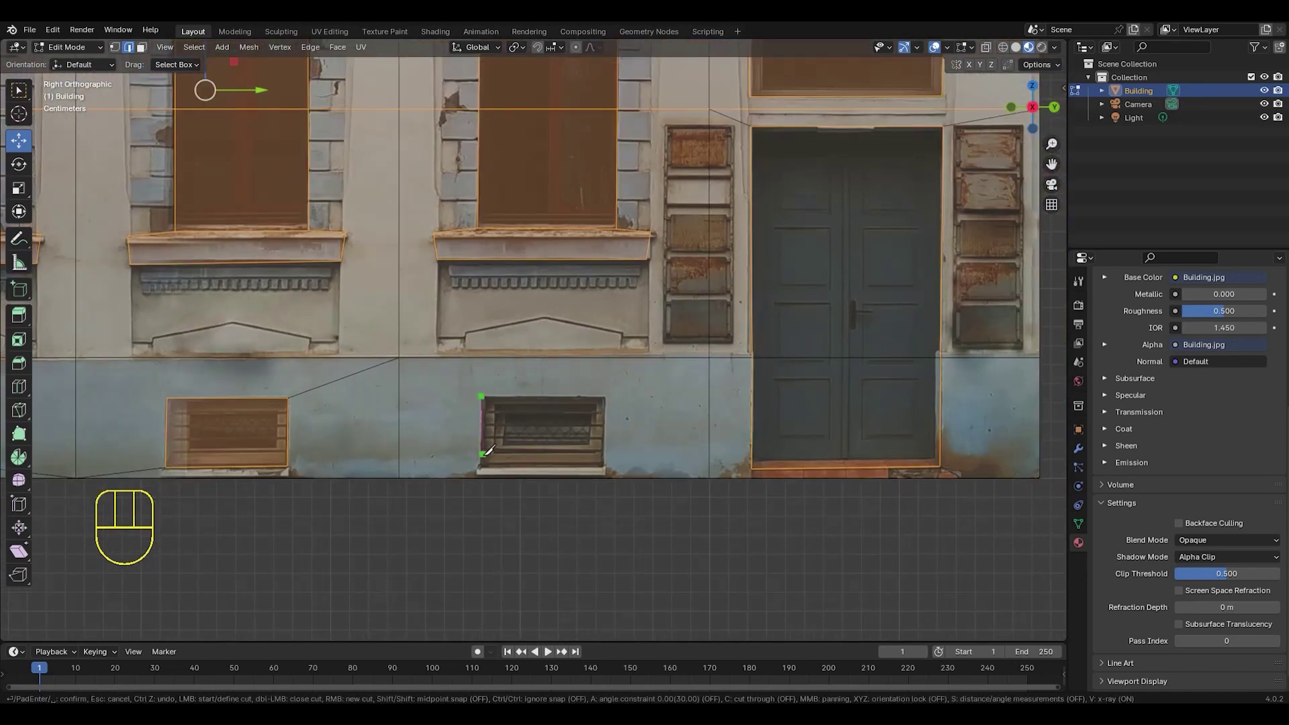
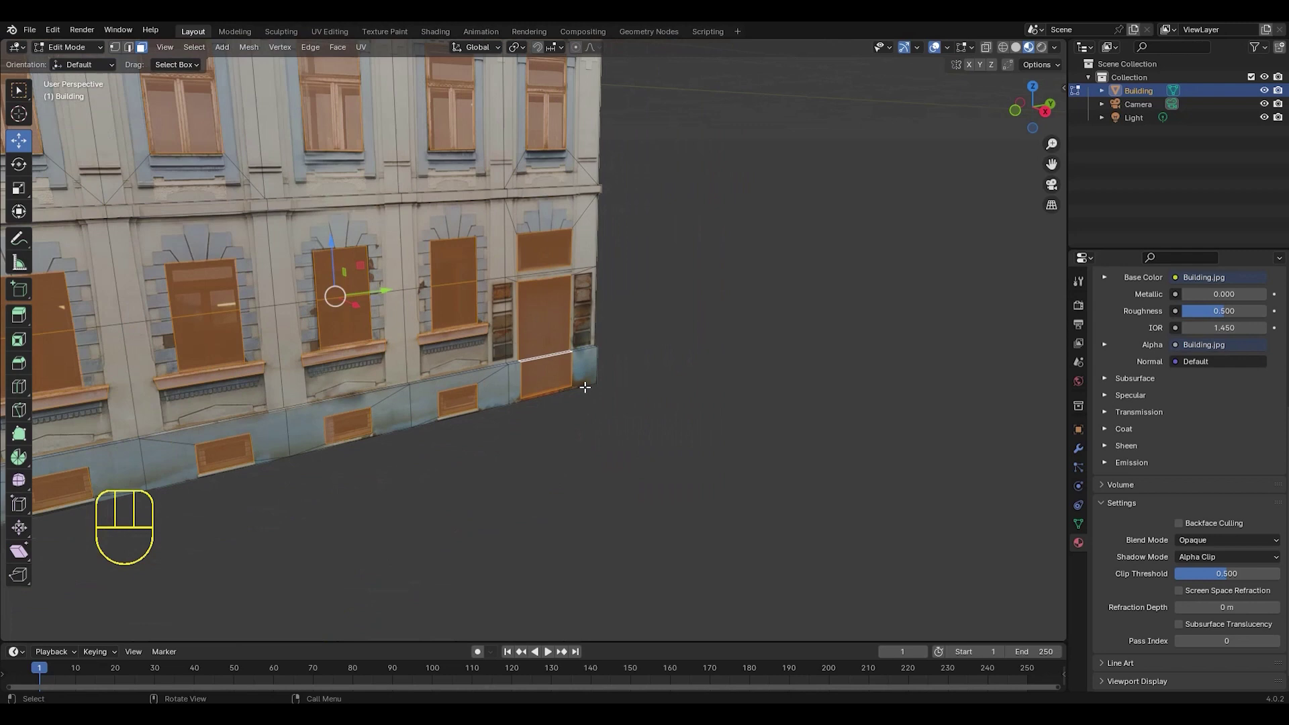
- Select the window and door faces on the facade for recessing
left_click_drag(535, 382, 620, 371)
left_click_drag(576, 370, 595, 353)
middle_click(602, 359)
middle_click(611, 366)
middle_click(565, 342)
middle_click(493, 347)
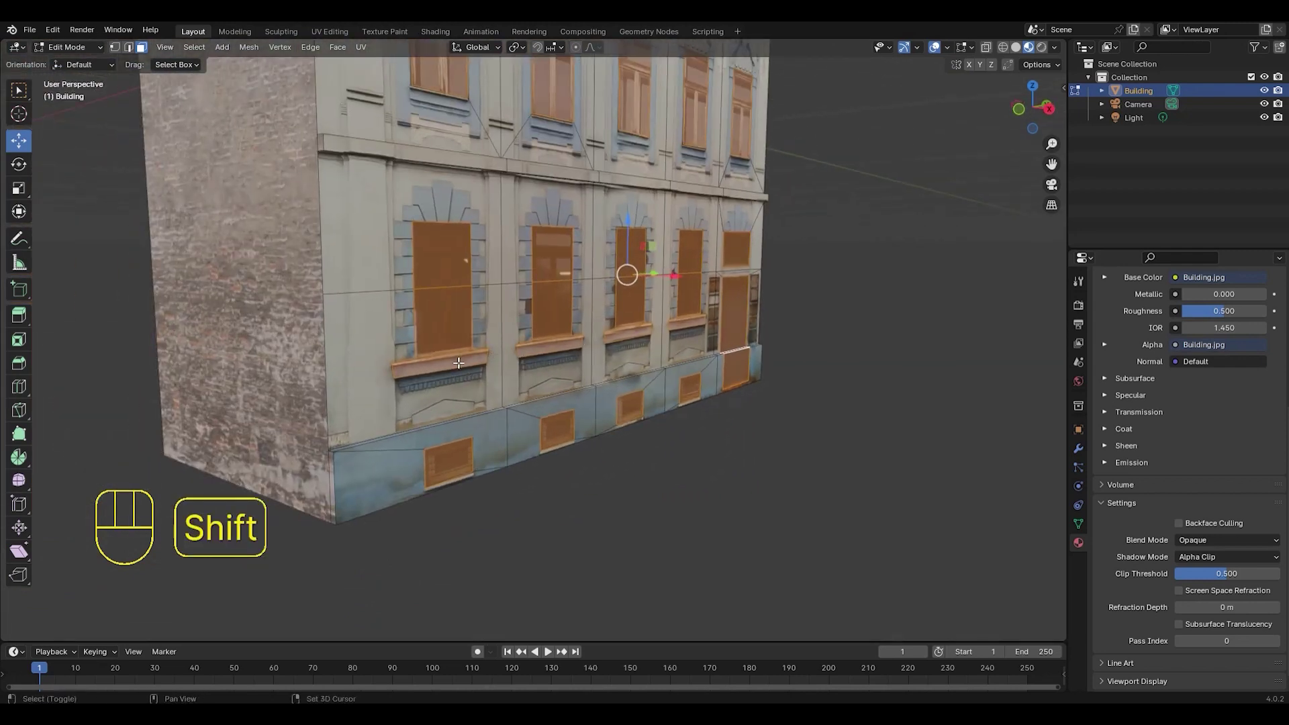
left_click(547, 346)
left_click(630, 333)
left_click(685, 323)
- Extrude the selected window, door and vent faces inward to recess them into the wall
middle_click(675, 313)
middle_click(671, 346)
middle_click(677, 345)
middle_click(679, 357)
middle_click(678, 353)
middle_click(671, 348)
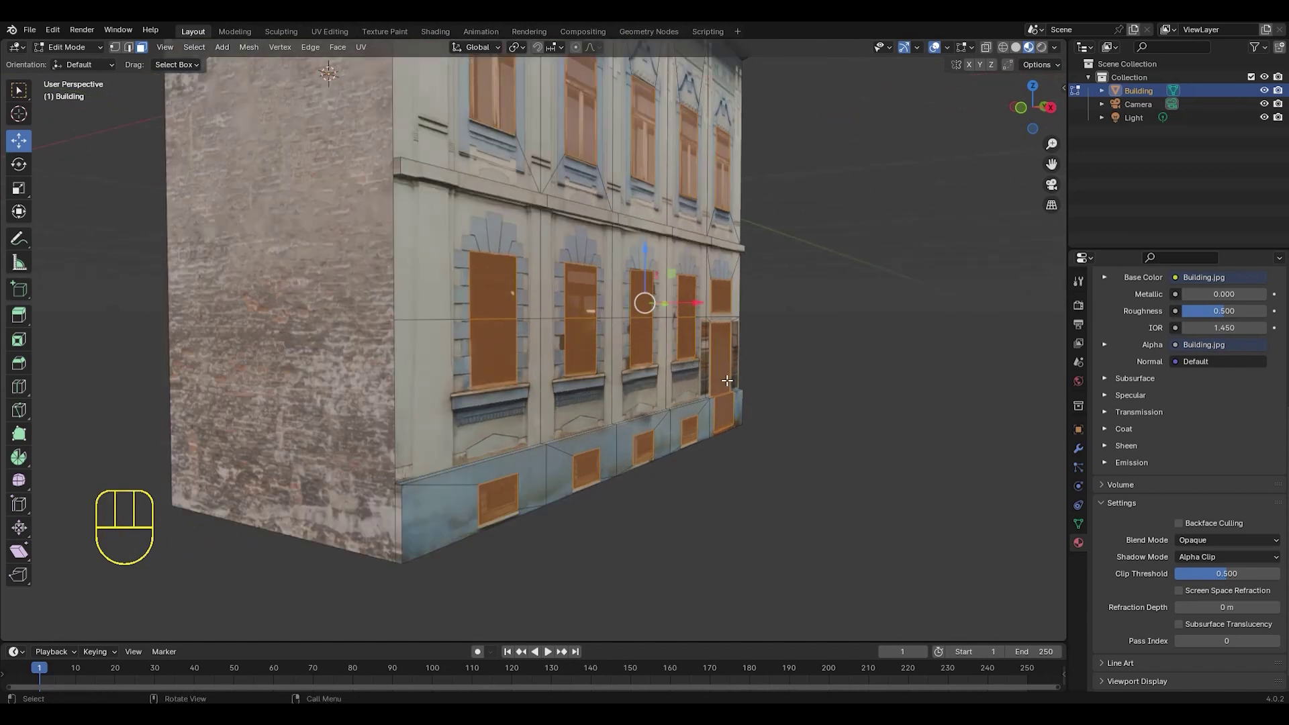
key("e")
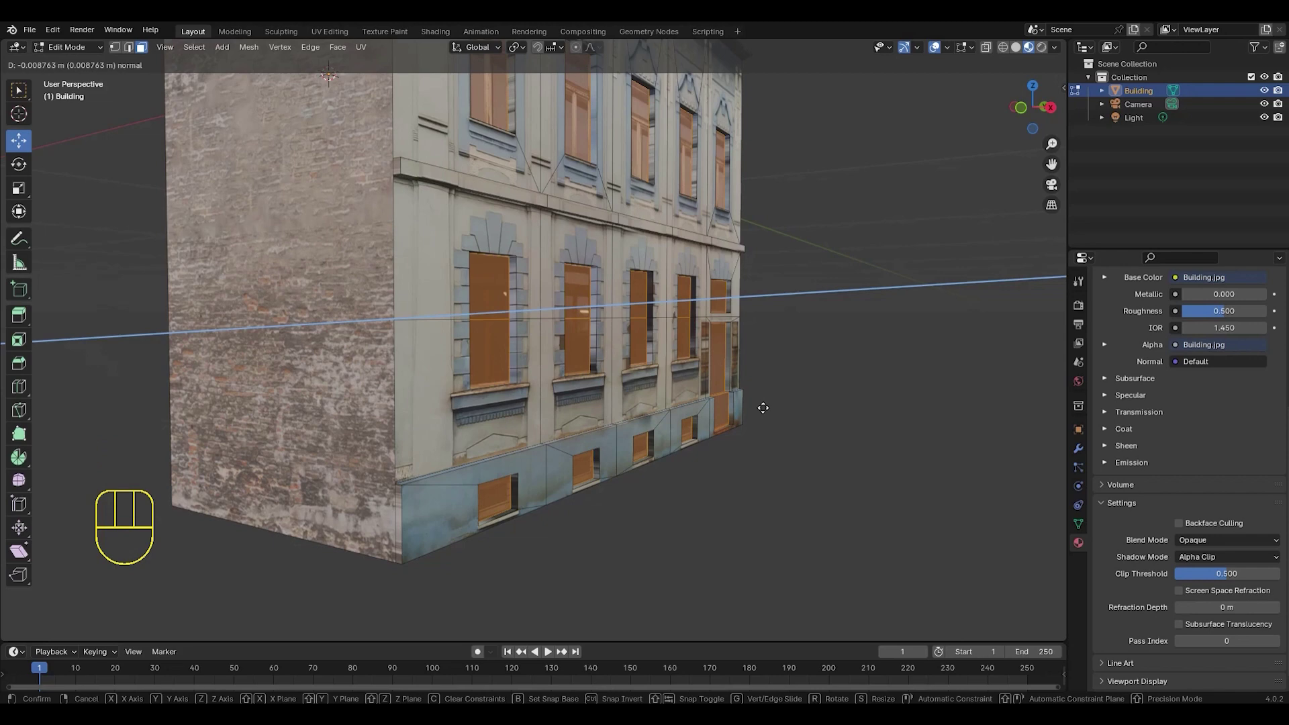
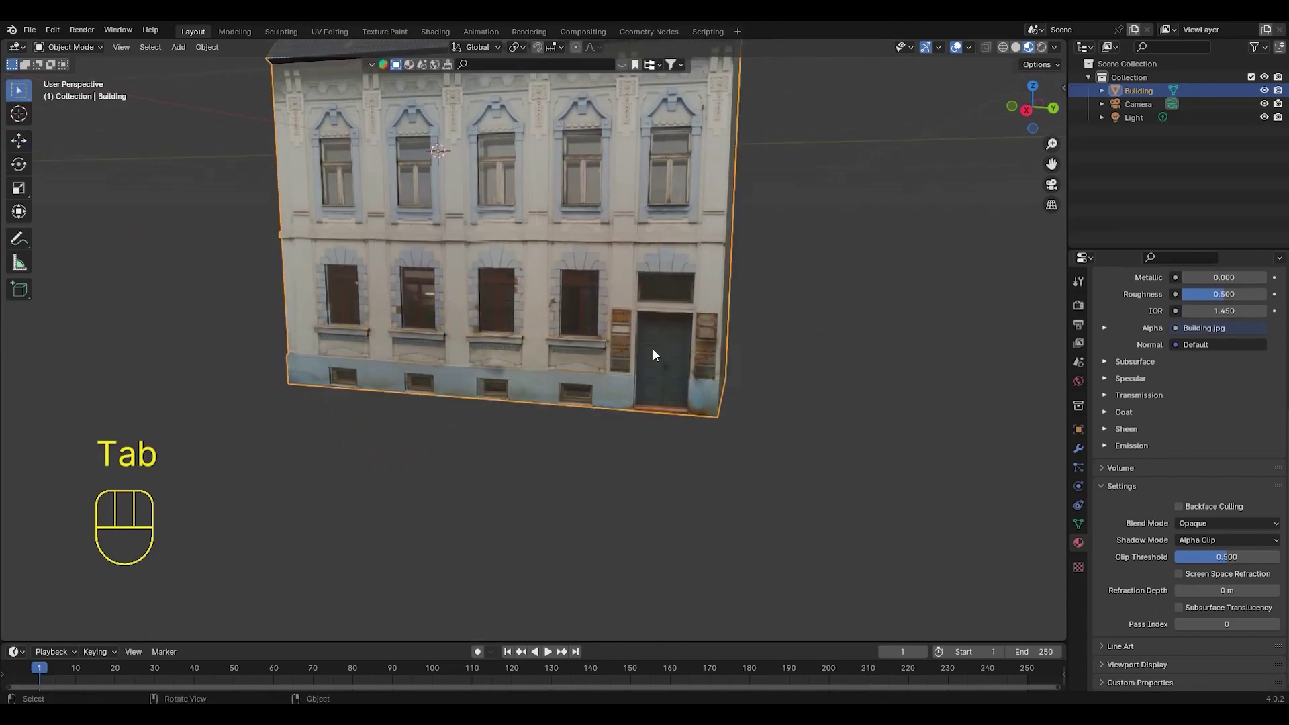
- Orbit around the building to inspect the recessed openings and the roof
middle_click(656, 351)
middle_click(613, 333)
middle_click(583, 344)
left_click_drag(586, 334, 590, 405)
middle_click(585, 390)
left_click_drag(548, 371, 653, 380)
middle_click(623, 376)
left_click_drag(573, 364, 620, 381)
left_click_drag(629, 382, 619, 372)
middle_click(637, 375)
left_click_drag(674, 377, 587, 377)
left_click_drag(599, 394, 552, 338)
left_click_drag(631, 379, 601, 382)
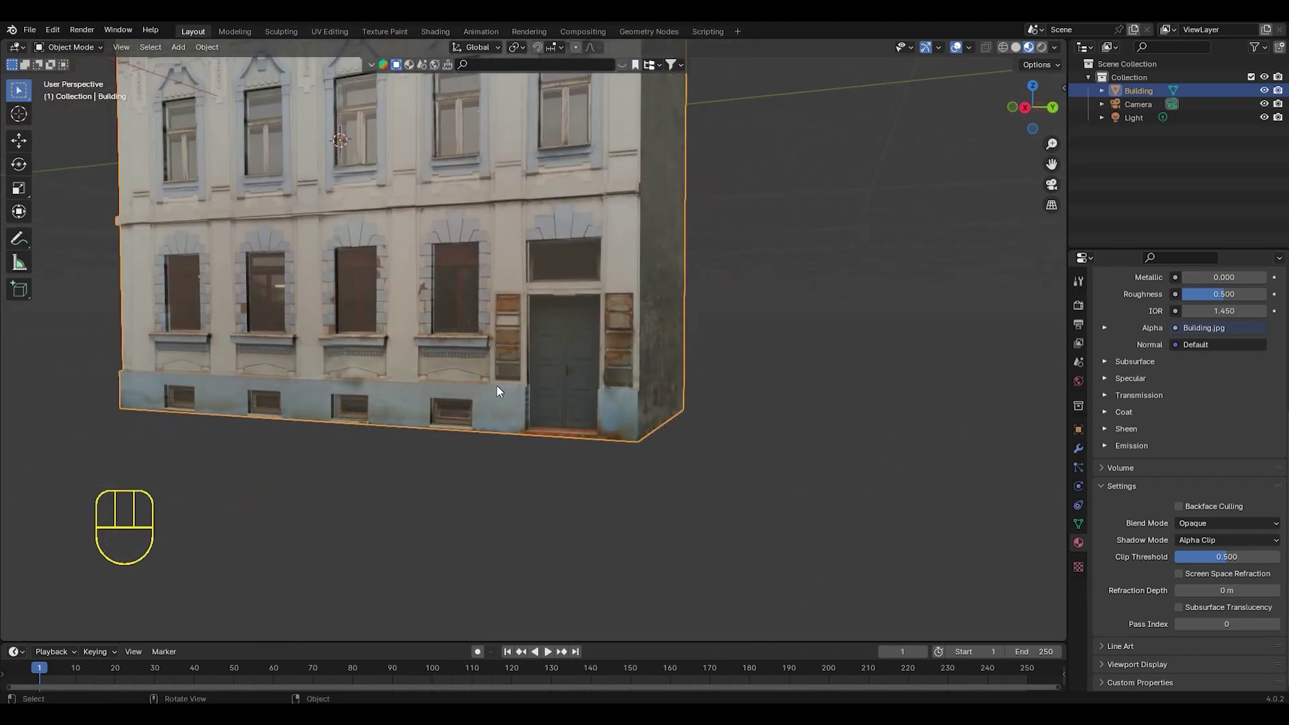
left_click_drag(570, 397, 591, 398)
middle_click(567, 378)
middle_click(560, 370)
middle_click(578, 389)
middle_click(592, 399)
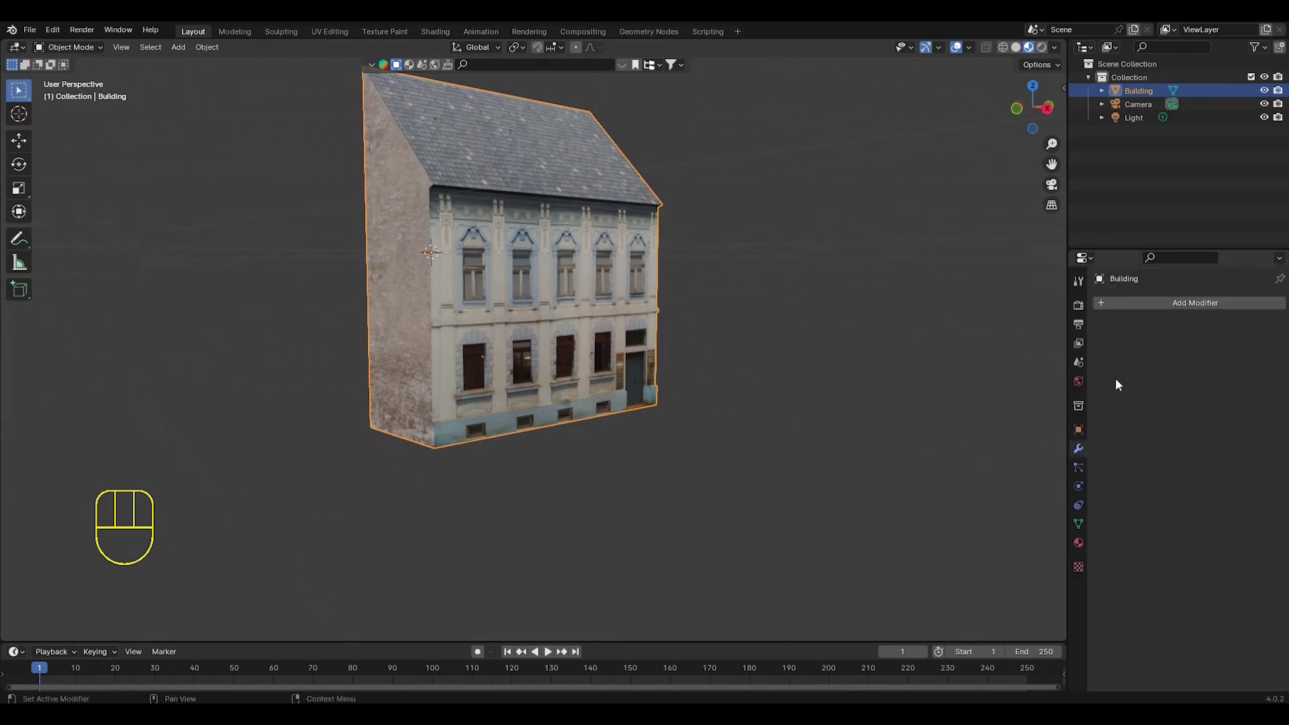
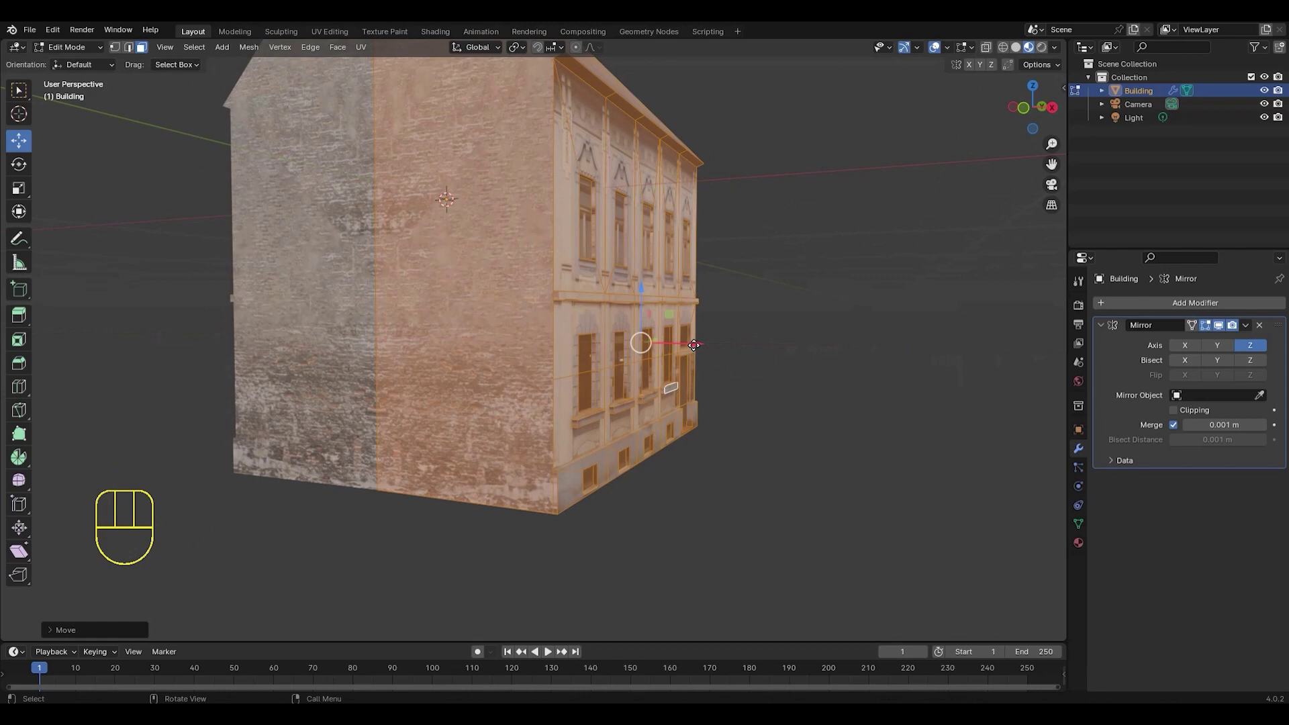
- Leave Edit Mode and inspect the building mirrored on Z with merge enabled
key("Tab")
middle_click(709, 327)
left_click_drag(712, 339, 611, 334)
middle_click(644, 333)
left_click_drag(617, 335, 633, 327)
middle_click(640, 337)
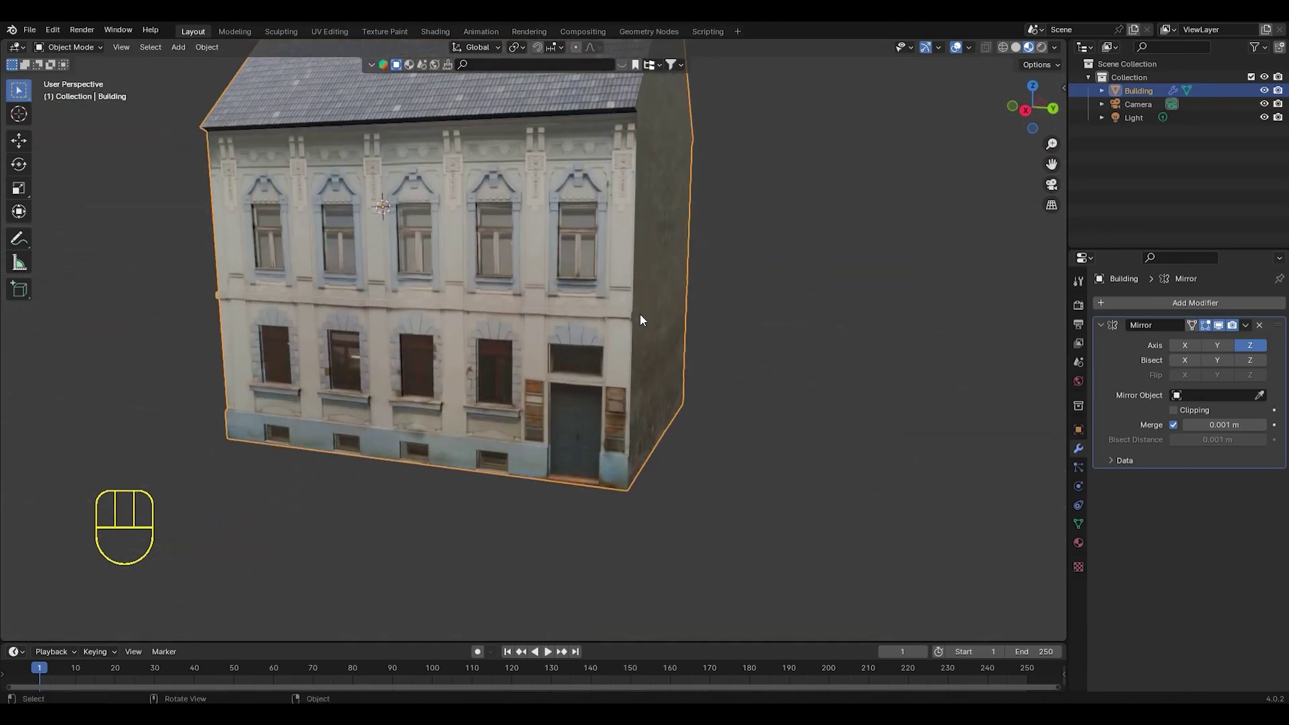
middle_click(632, 326)
middle_click(642, 377)
left_click_drag(662, 292, 639, 311)
- Back in Edit Mode, run Merge by Distance on the building, removing zero duplicate vertices
key("Tab")
middle_click(647, 341)
middle_click(644, 317)
middle_click(584, 310)
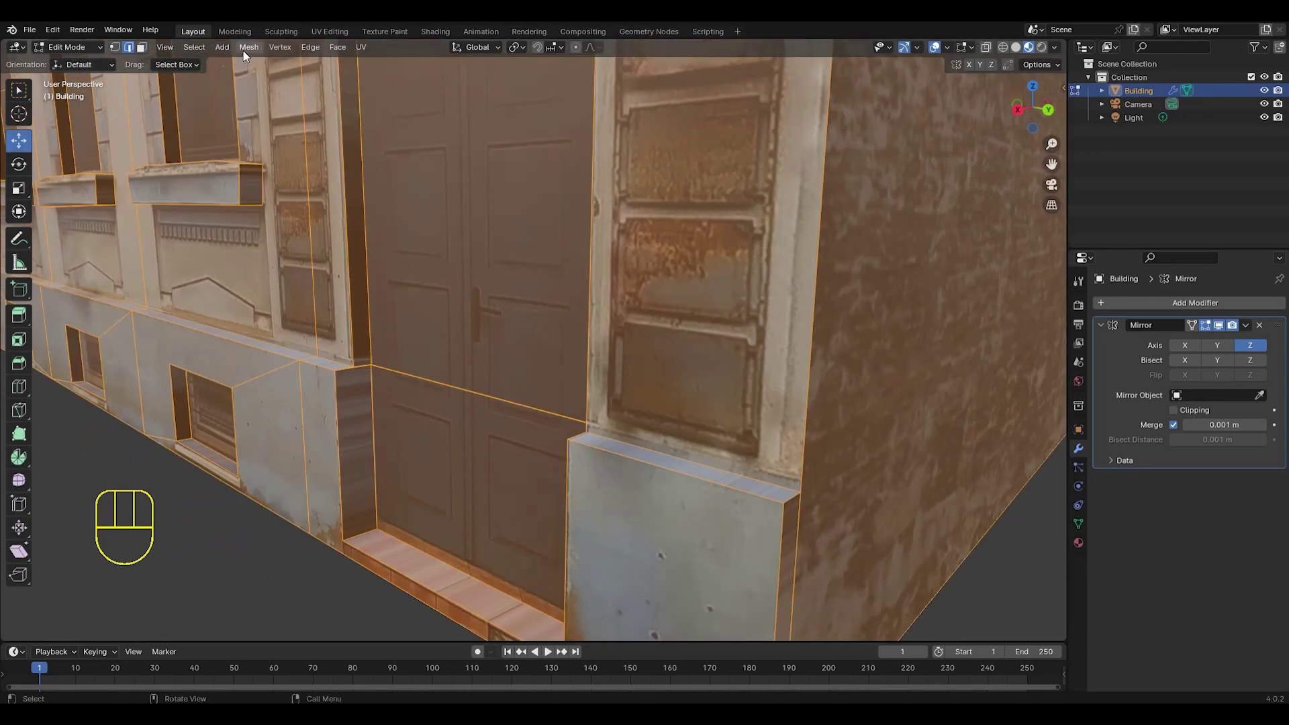
left_click_drag(252, 55, 443, 465)
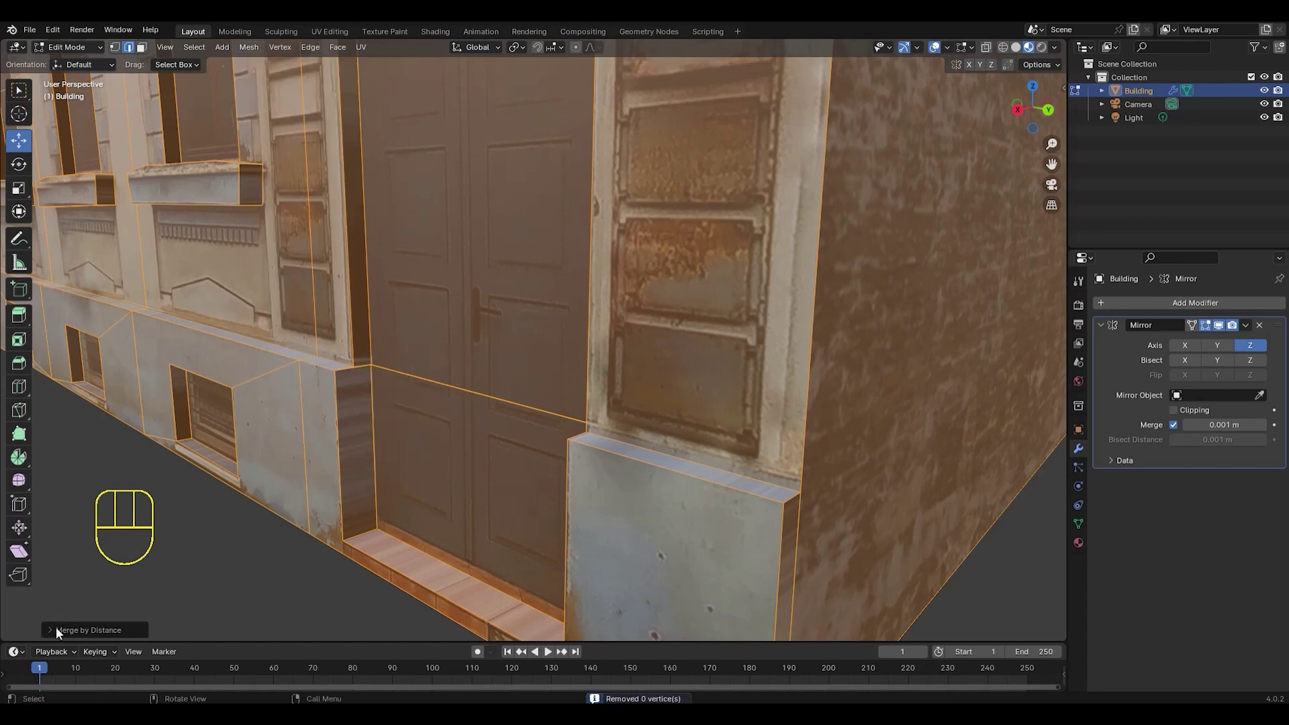